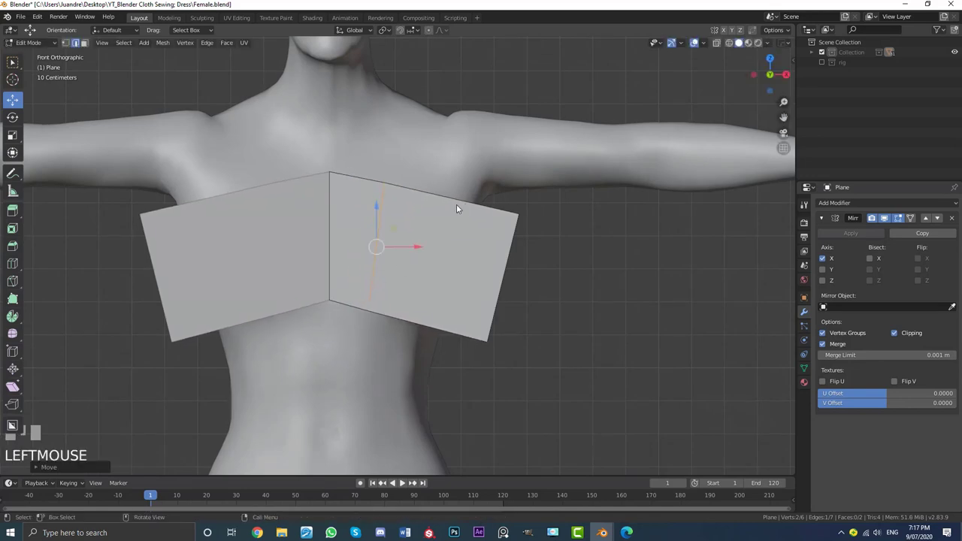
Add a vertical loop cut through the chest panel, slid sideways and tilted to follow the body
key(ctrl+r)
click(467, 207)
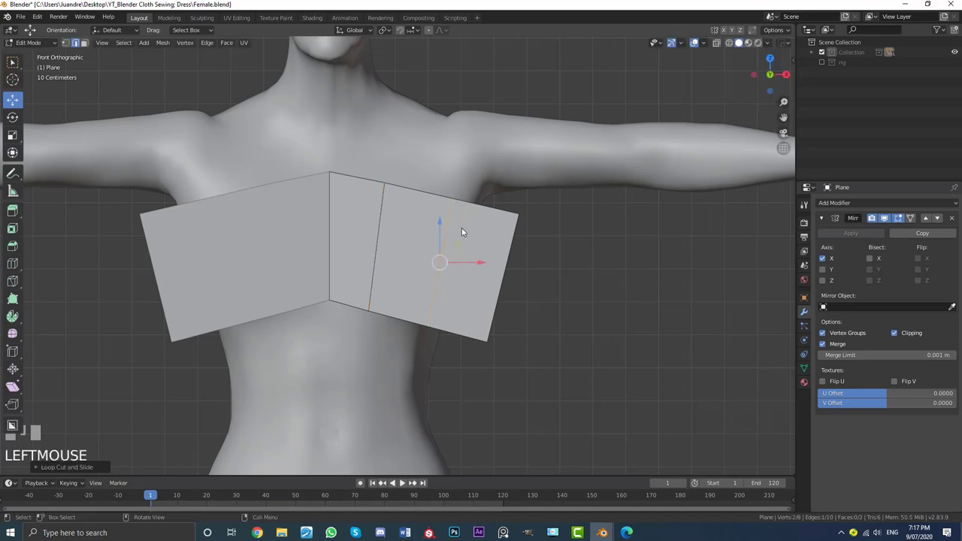
key(g)
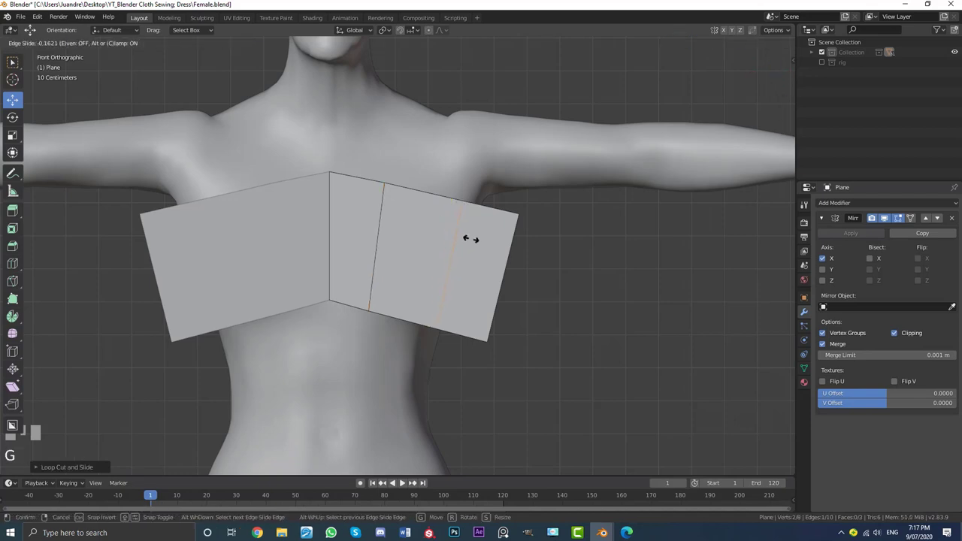
click(521, 243)
key(r)
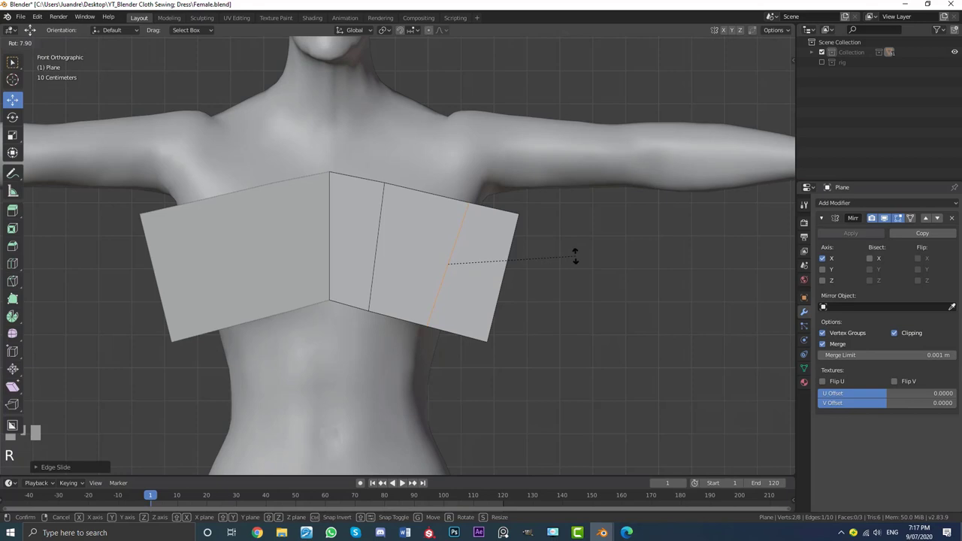
click(579, 253)
Extrude the panel's top edges upward to start a shoulder strap, viewed from the front
scroll(down, 3)
drag(549, 258, 544, 268)
key(KP_1)
scroll(up, 3)
click(436, 192)
middle_click(433, 183)
scroll(up, 3)
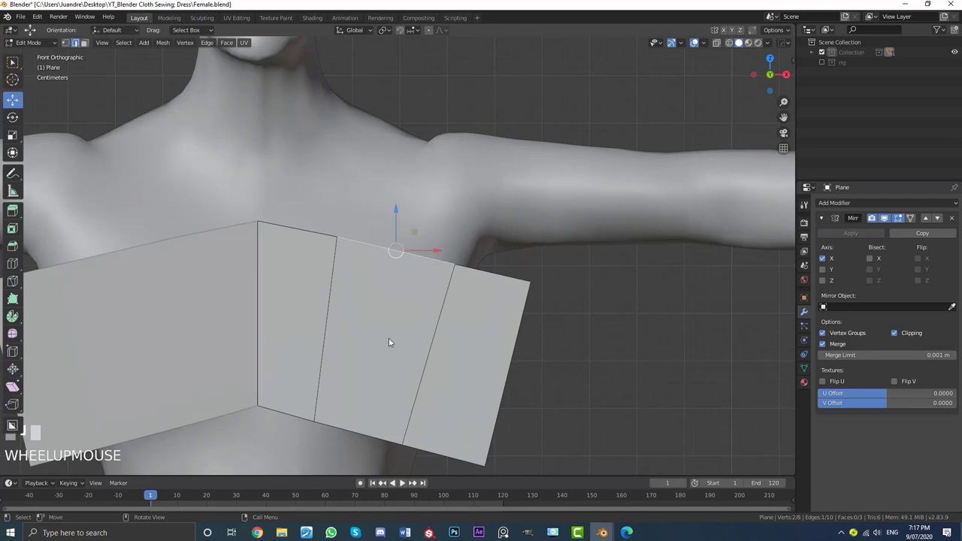
key(shift+d)
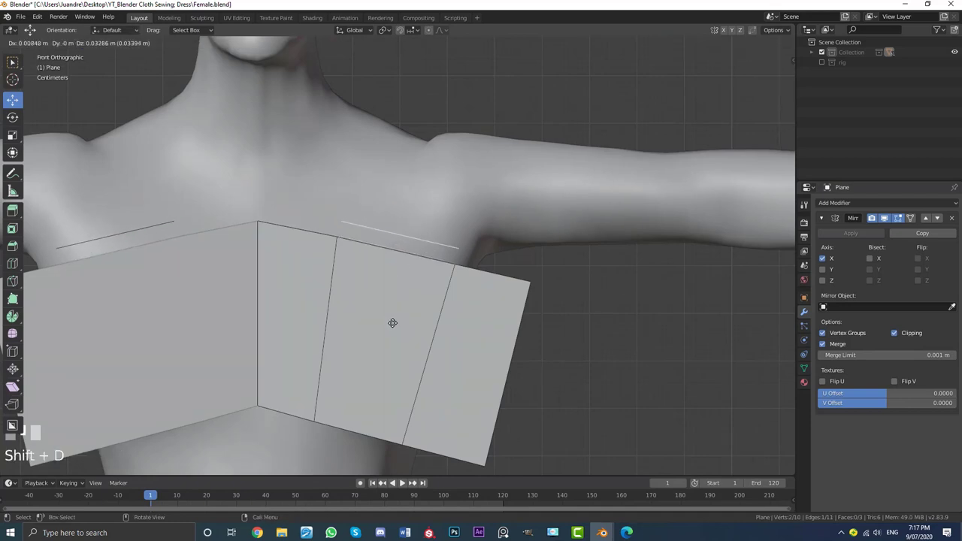
click(384, 328)
Extrude edges into shoulder straps, two bodice bands and a long skirt panel below the knees
key(e)
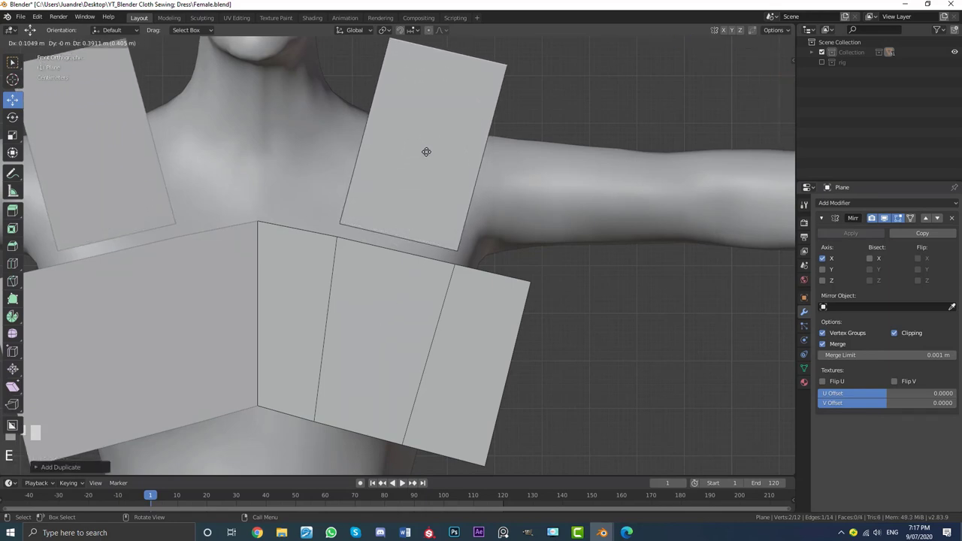
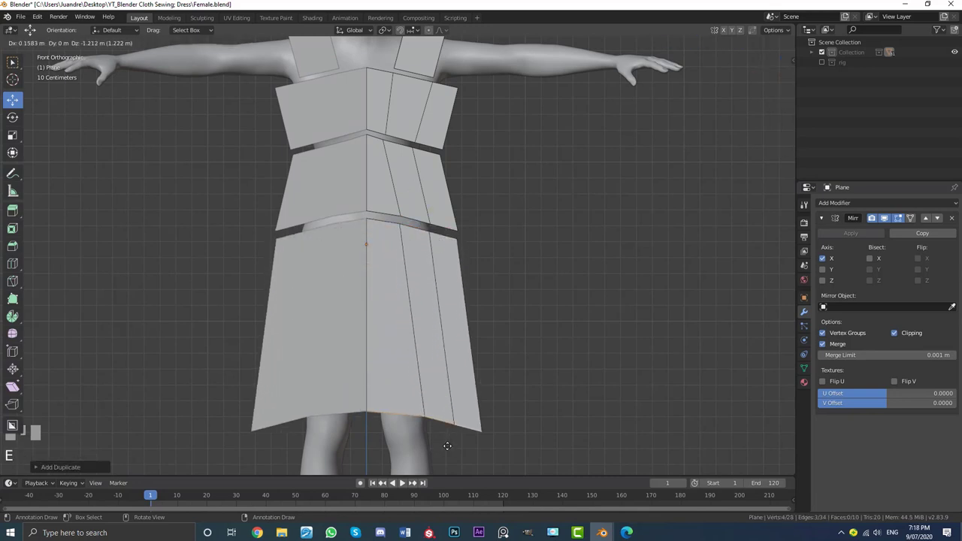
click(461, 435)
scroll(down, 3)
middle_click(415, 288)
scroll(up, 3)
Move and scale the new skirt section into place over the body, checking it from several angles
key(g)
click(438, 324)
scroll(up, 3)
key(s)
click(433, 301)
scroll(down, 3)
middle_click(426, 190)
middle_click(443, 264)
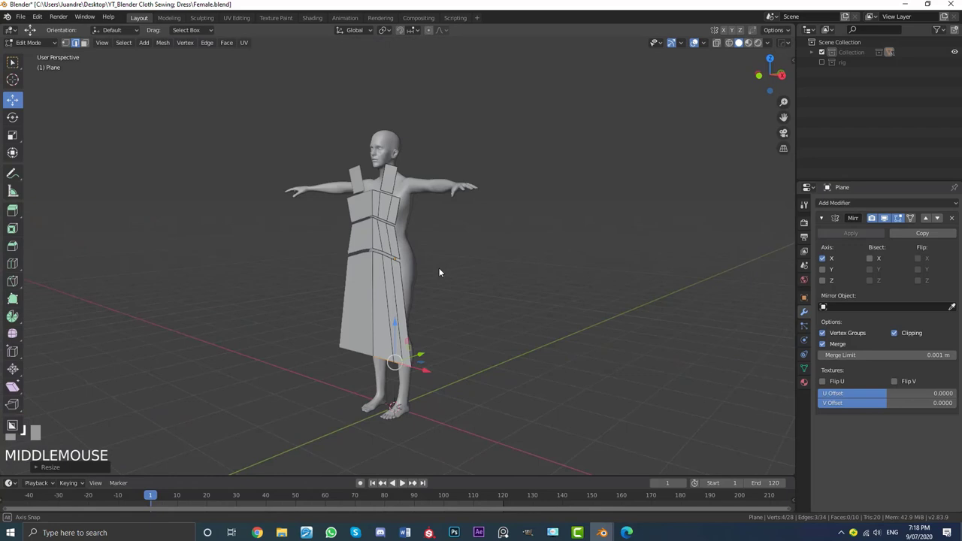
In front view, move individual seam vertices along the bodice gaps so the pieces angle and taper
scroll(up, 3)
key(KP_1)
scroll(up, 3)
click(73, 46)
scroll(up, 3)
click(396, 239)
scroll(up, 3)
key(g)
click(396, 192)
click(370, 102)
key(g)
click(382, 137)
click(450, 247)
key(g)
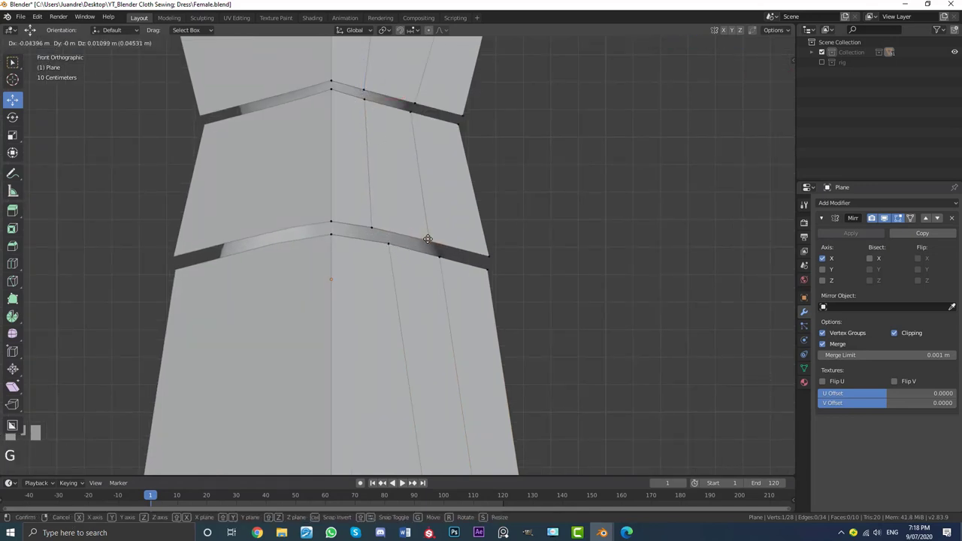
click(445, 259)
key(g)
click(440, 261)
Lower vertices on the skirt's top edge to angle the waist seam
scroll(down, 3)
click(423, 437)
key(g)
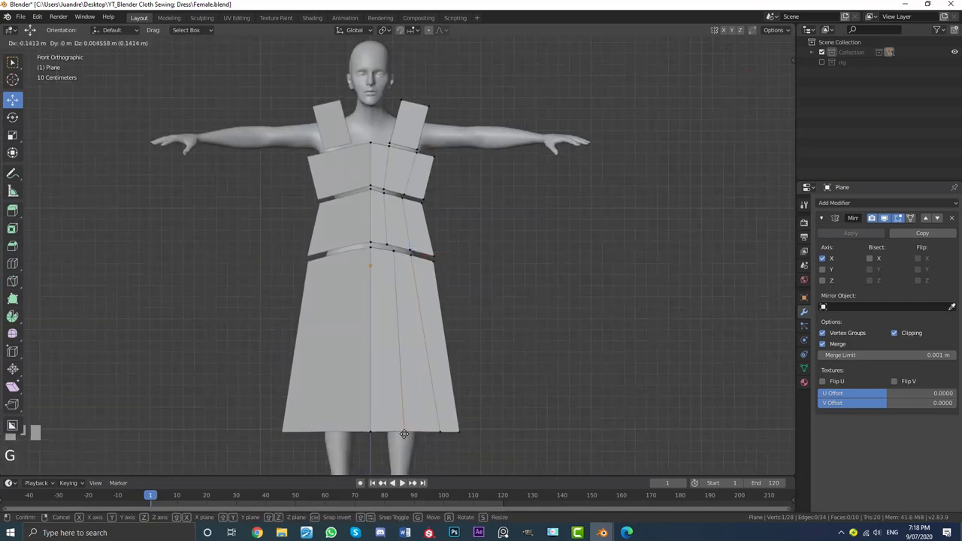
click(428, 442)
click(396, 262)
key(g)
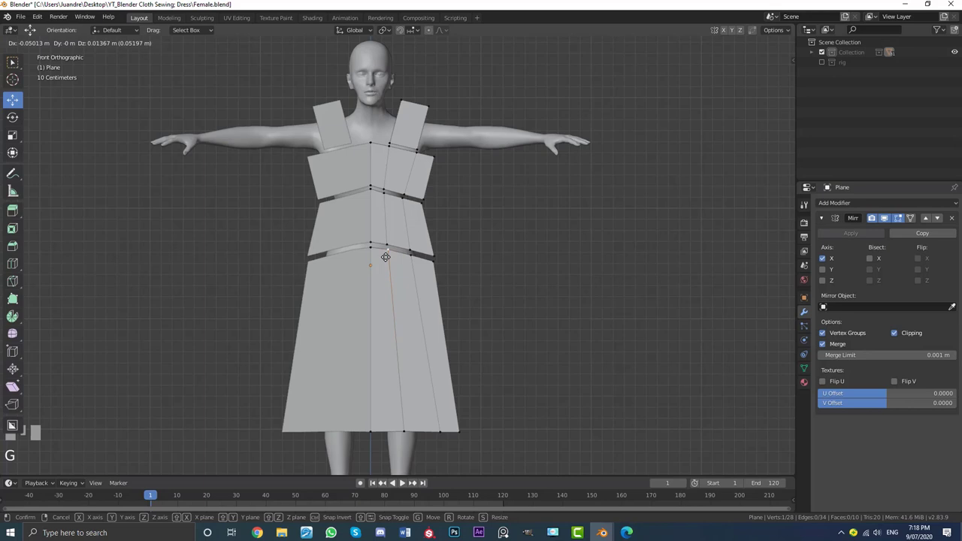
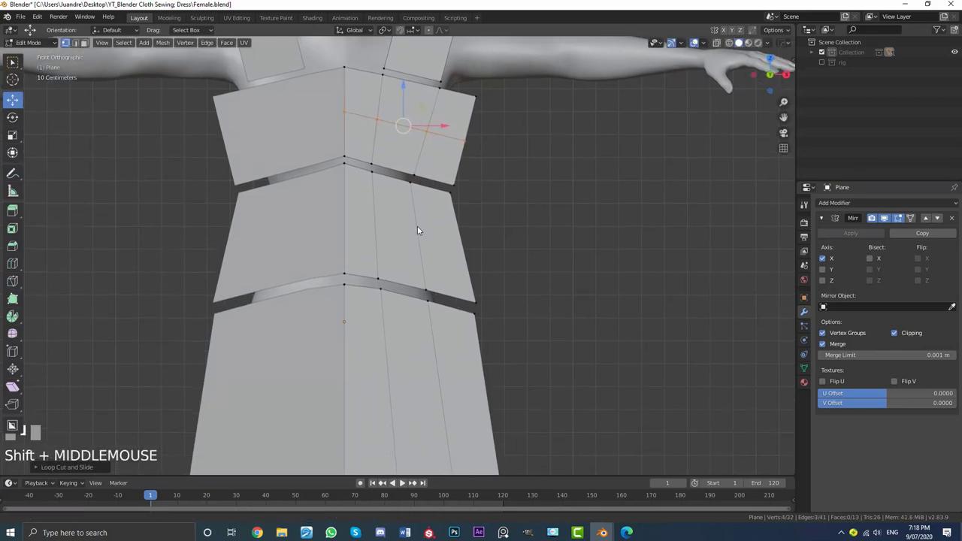
Add several horizontal loop cuts across the bodice band and the skirt panel, making quad grids
scroll(up, 3)
key(ctrl+r)
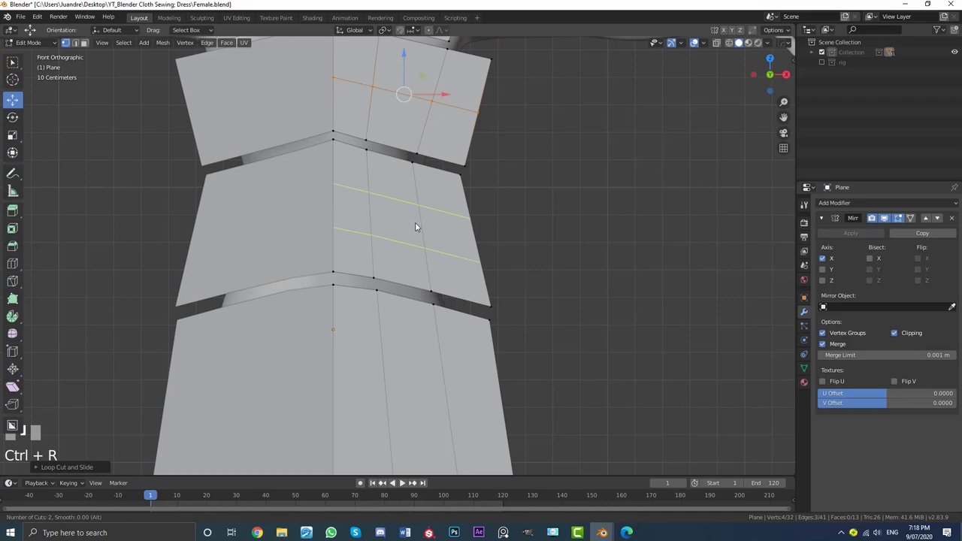
click(422, 224)
scroll(down, 3)
middle_click(415, 301)
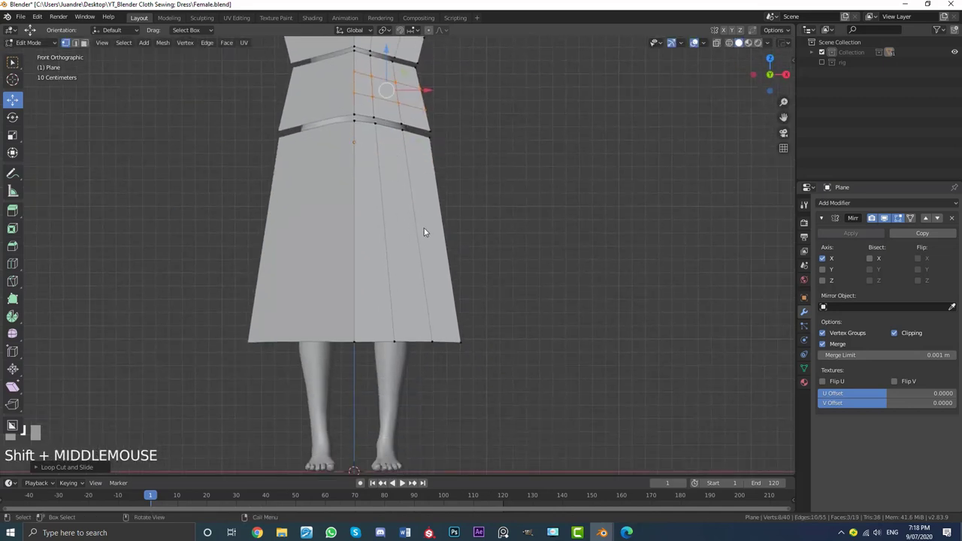
key(ctrl+r)
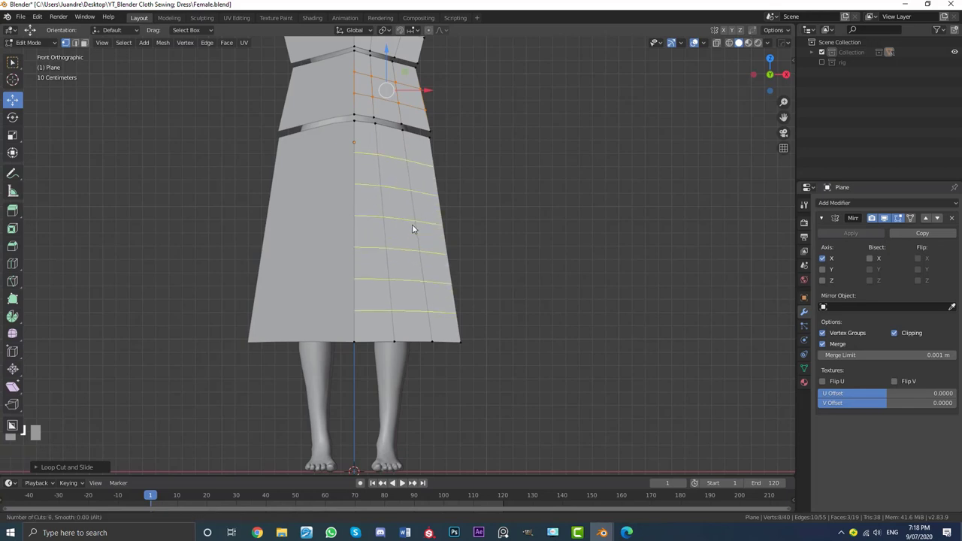
click(485, 211)
Reselect and move vertices on the chest seam to reshape it after the new cuts
middle_click(499, 268)
scroll(down, 3)
middle_click(417, 212)
scroll(up, 3)
key(alt+a)
drag(434, 261, 397, 118)
click(397, 118)
click(434, 125)
middle_click(423, 167)
scroll(up, 3)
key(g)
click(428, 178)
scroll(up, 3)
drag(445, 160, 437, 196)
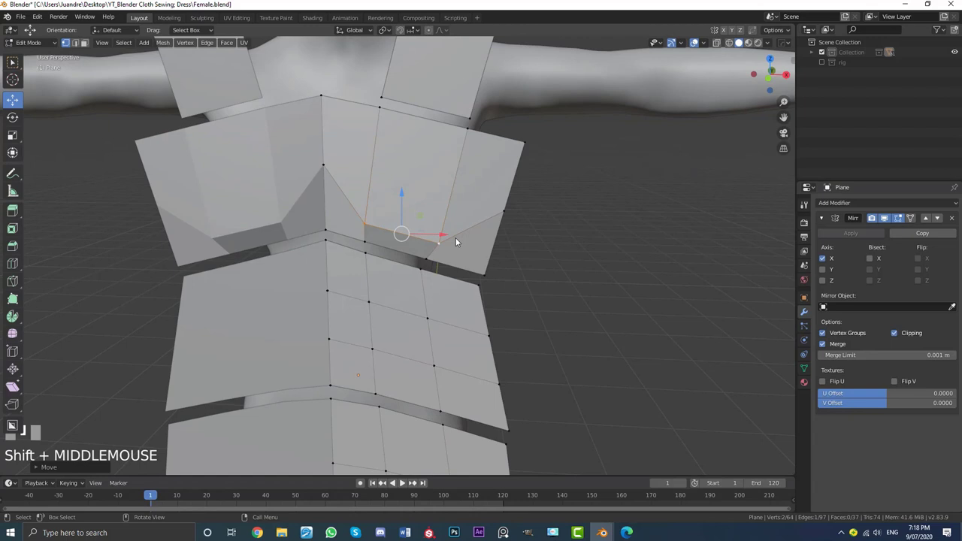
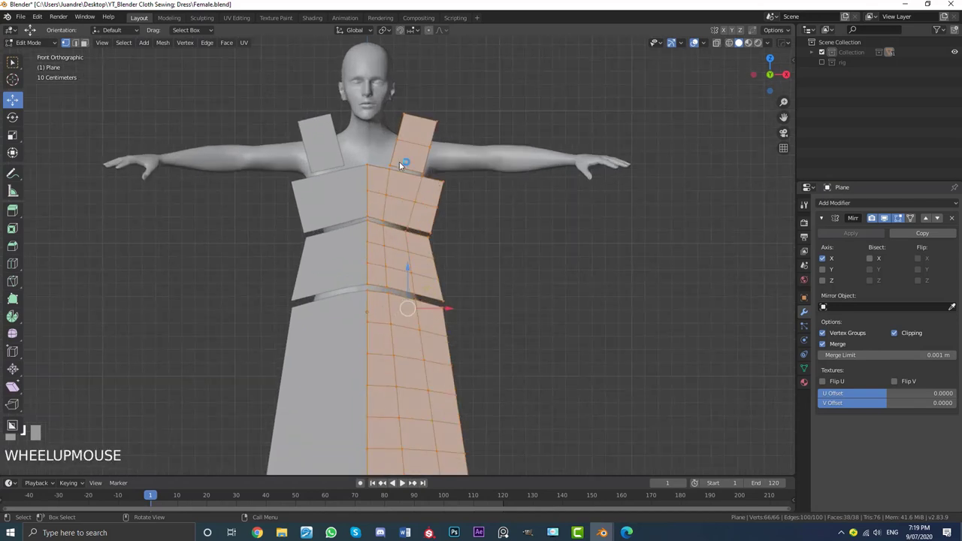
Box-select all dress geometry and subdivide it into a much finer grid of quads, straps included
drag(406, 163, 38, 468)
drag(38, 467, 168, 401)
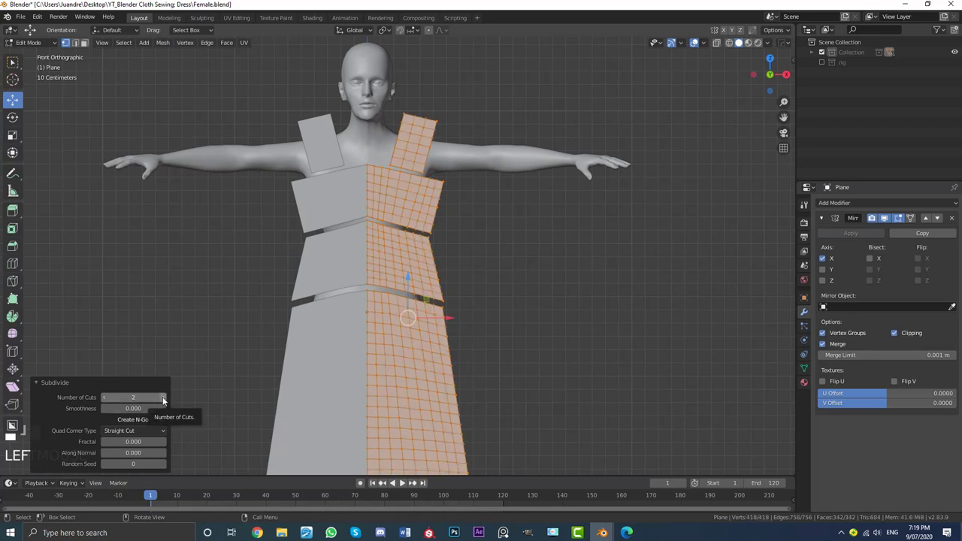
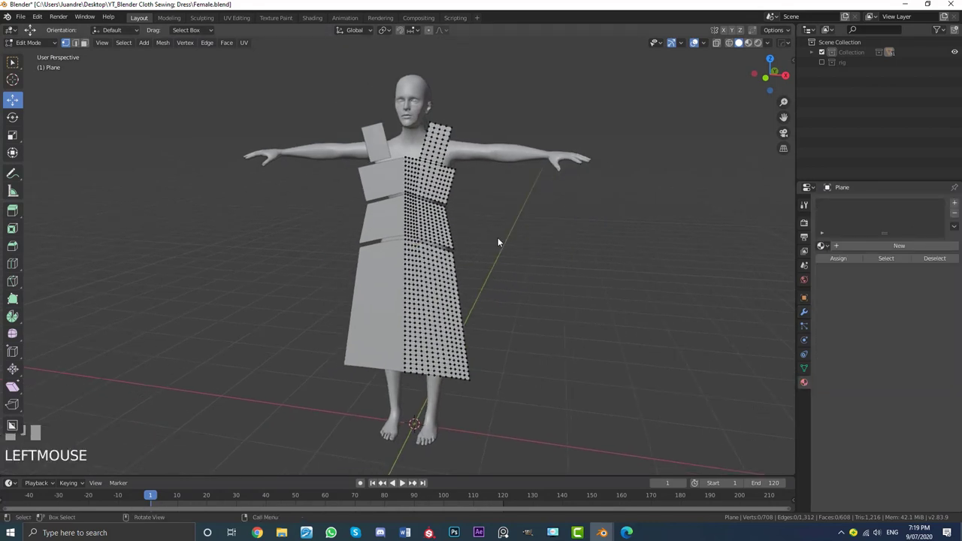
Give the dress panels a blue viewport colour with roughness fully raised, leaving the strap light
drag(897, 245, 927, 426)
key(s)
key(Return)
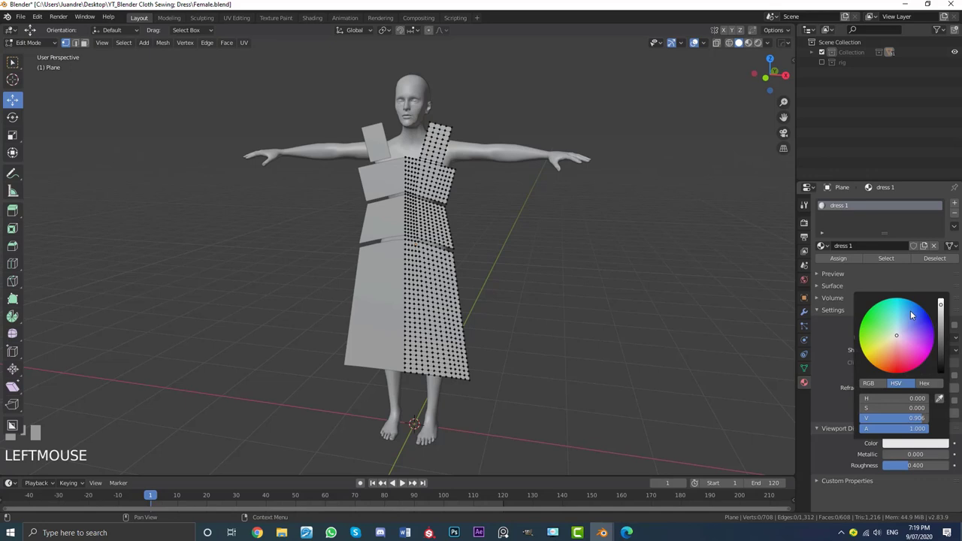
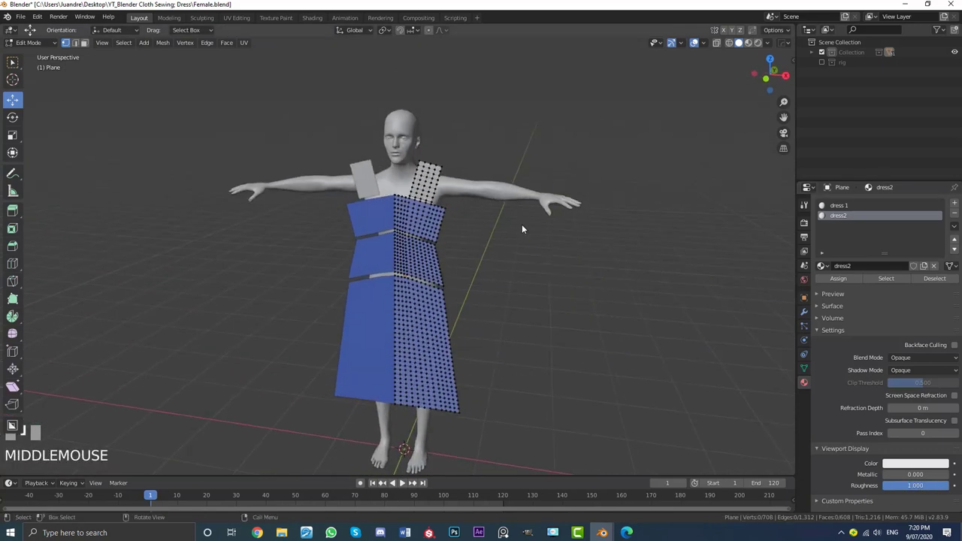
Leave Edit Mode, select the body and darken the female material's viewport colour to mid grey
key(Tab)
drag(530, 224, 522, 198)
scroll(down, 3)
scroll(up, 3)
key(alt+a)
drag(513, 198, 541, 144)
scroll(up, 3)
click(541, 145)
drag(886, 252, 901, 433)
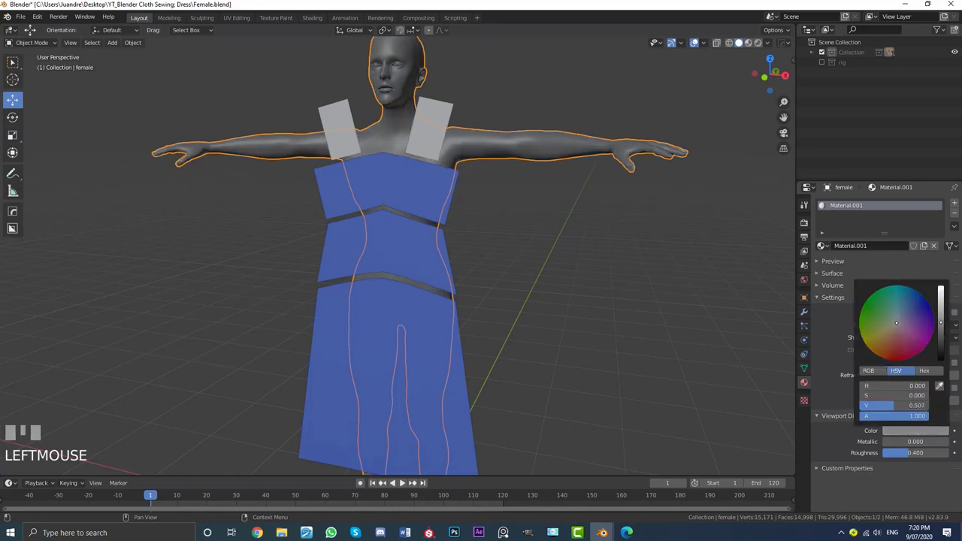
Orbit around the figure and select the dress (Plane) object again
scroll(down, 3)
key(alt+a)
drag(493, 301, 495, 167)
scroll(up, 3)
click(495, 167)
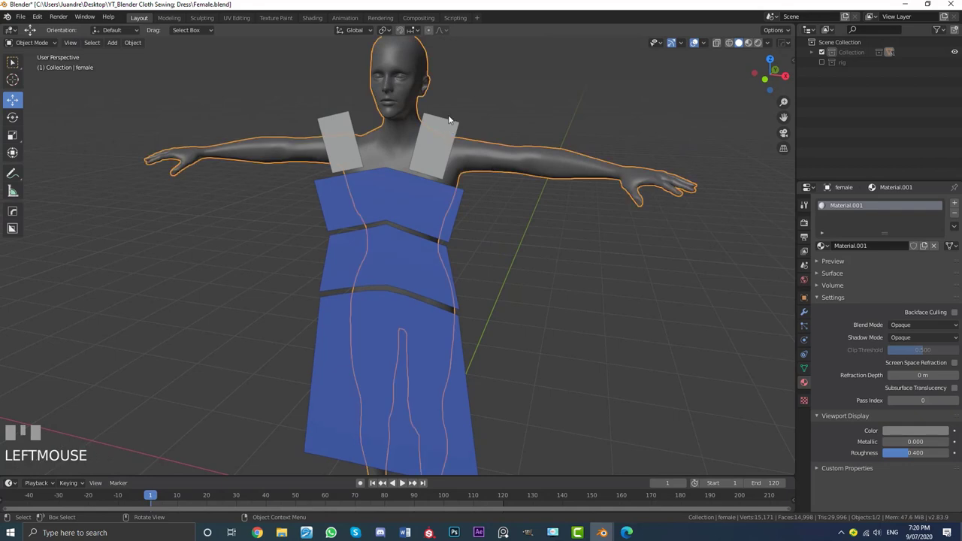
click(445, 136)
drag(437, 138, 469, 197)
key(KP_1)
scroll(down, 3)
scroll(up, 3)
click(469, 197)
drag(902, 455, 600, 311)
key(alt+a)
drag(600, 310, 442, 180)
scroll(up, 3)
click(442, 179)
Enter Edit Mode on the dress and zoom in on it straight from the front
scroll(down, 3)
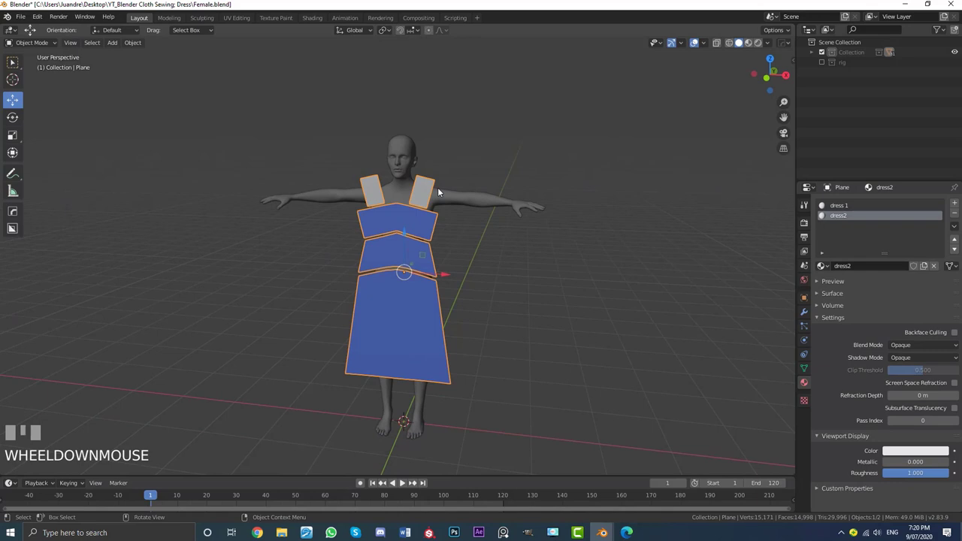
key(Tab)
scroll(up, 3)
drag(511, 195, 474, 246)
key(KP_1)
middle_click(381, 287)
scroll(up, 3)
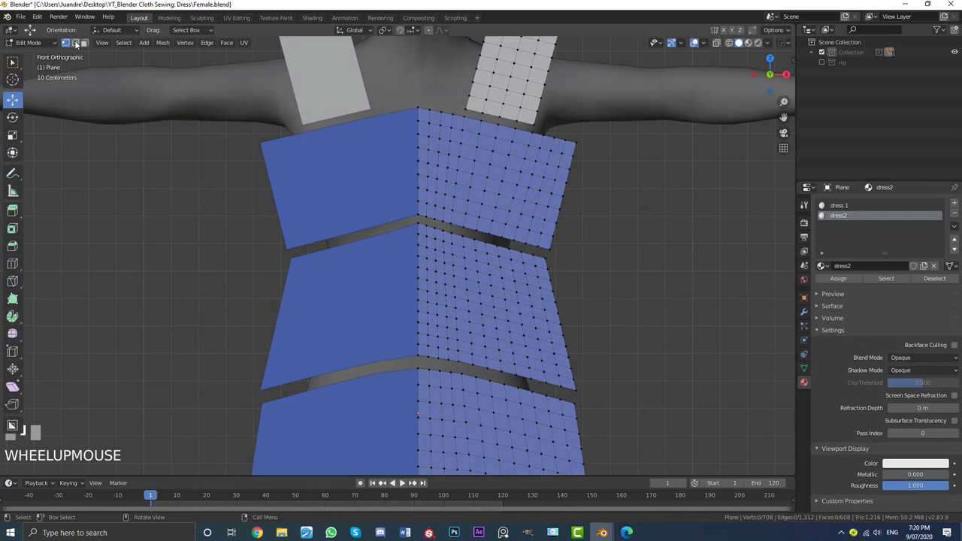
Switch to Edge select, clear the selection and frame the seam below the top band
click(82, 43)
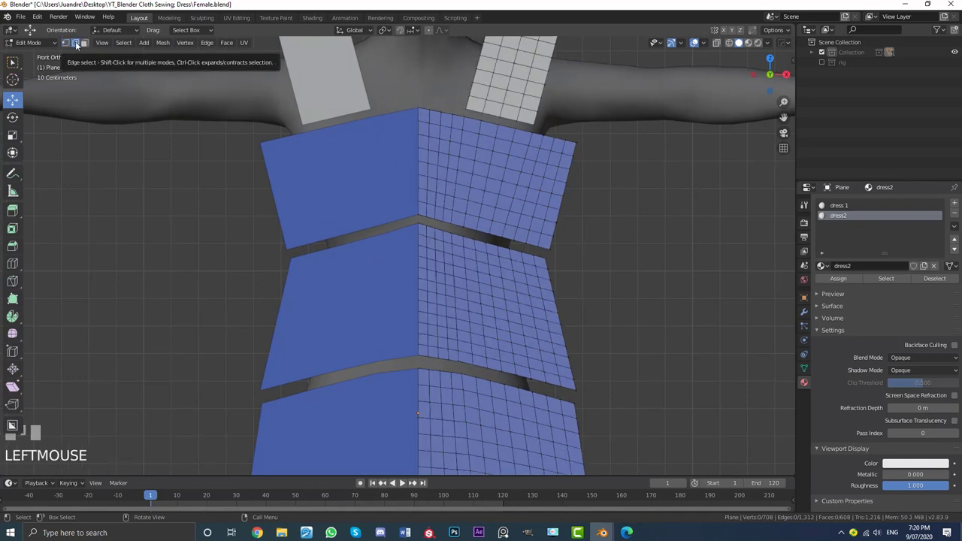
middle_click(473, 262)
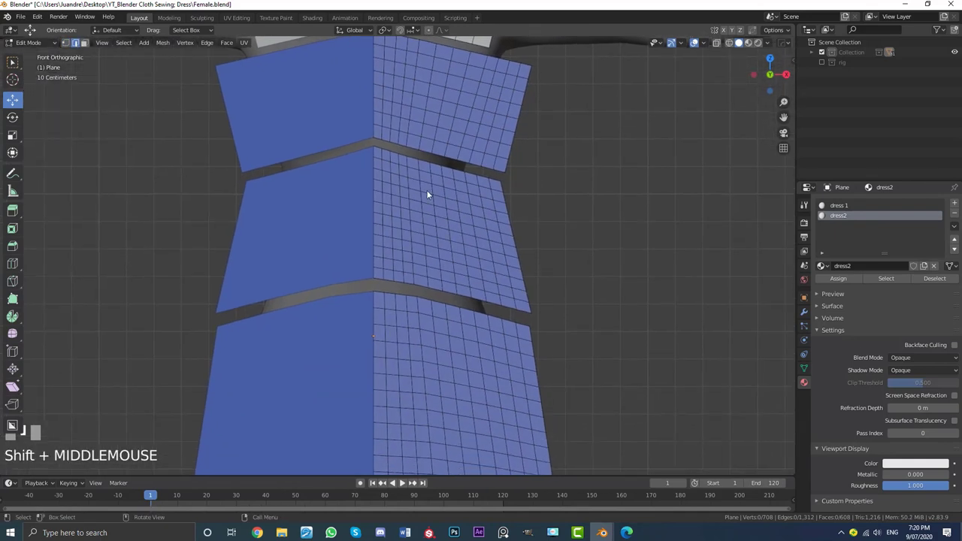
click(430, 194)
scroll(down, 3)
middle_click(437, 229)
key(l)
key(g)
right_click(823, 205)
scroll(down, 3)
drag(848, 281, 491, 263)
middle_click(490, 264)
scroll(up, 3)
key(alt+a)
scroll(up, 3)
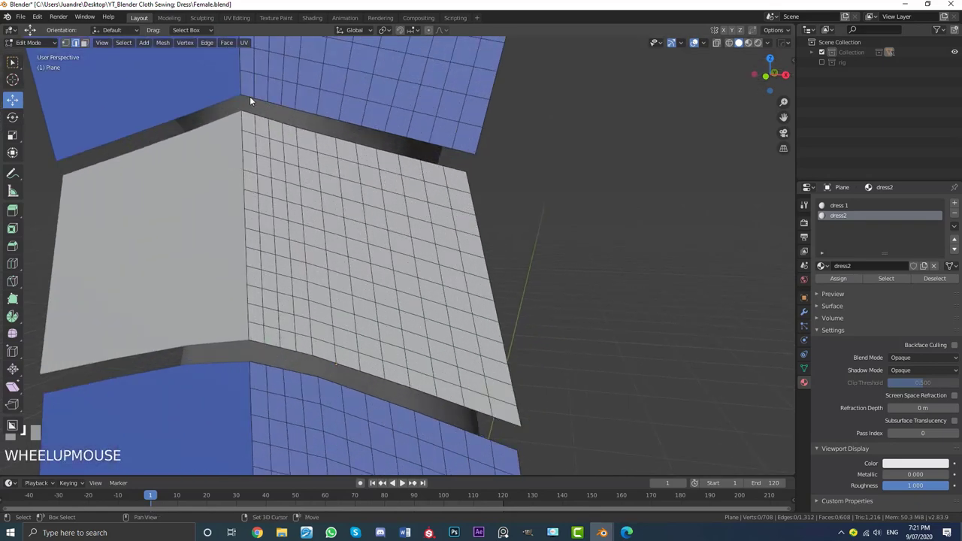
Bridge the top band's bottom edge loop to the facing loop of the band below
click(294, 112)
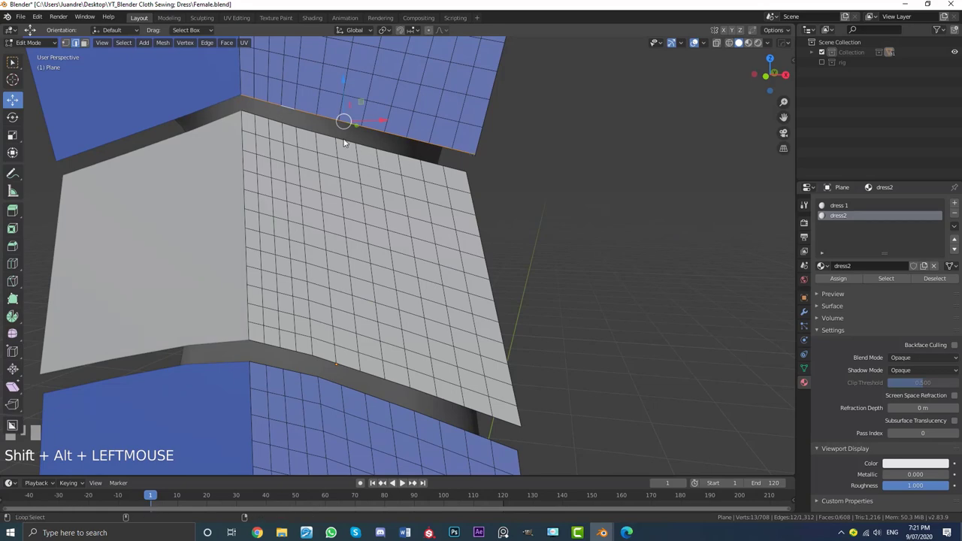
click(349, 140)
drag(374, 155, 416, 201)
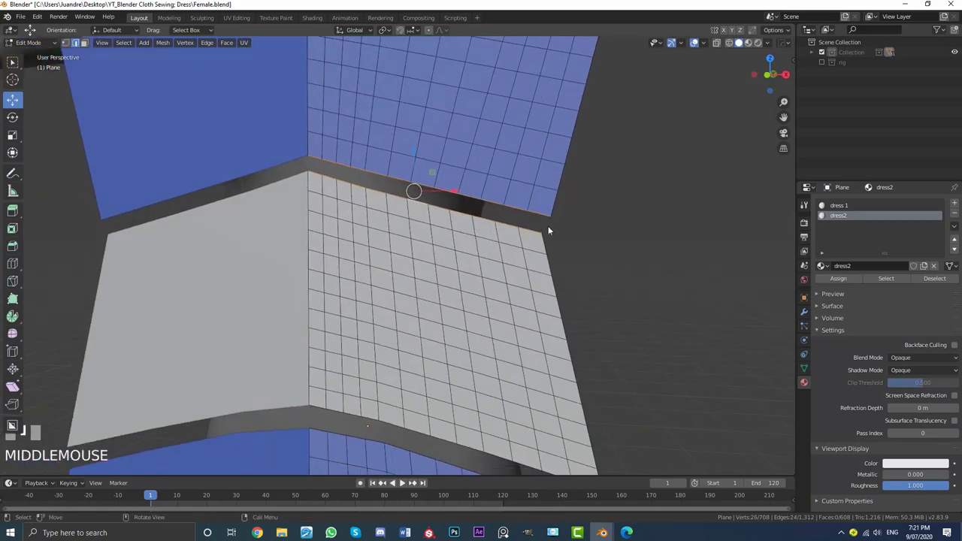
drag(548, 219, 450, 222)
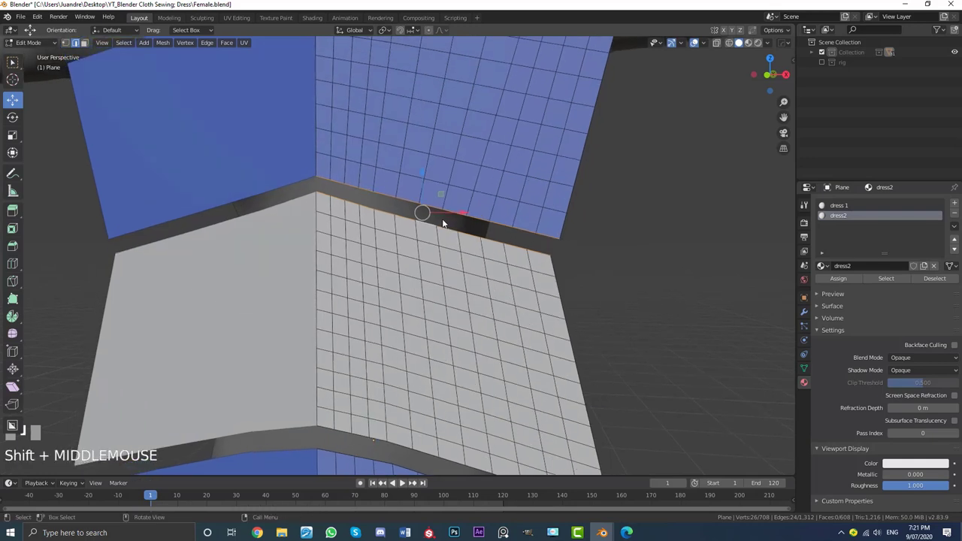
key(ctrl+e)
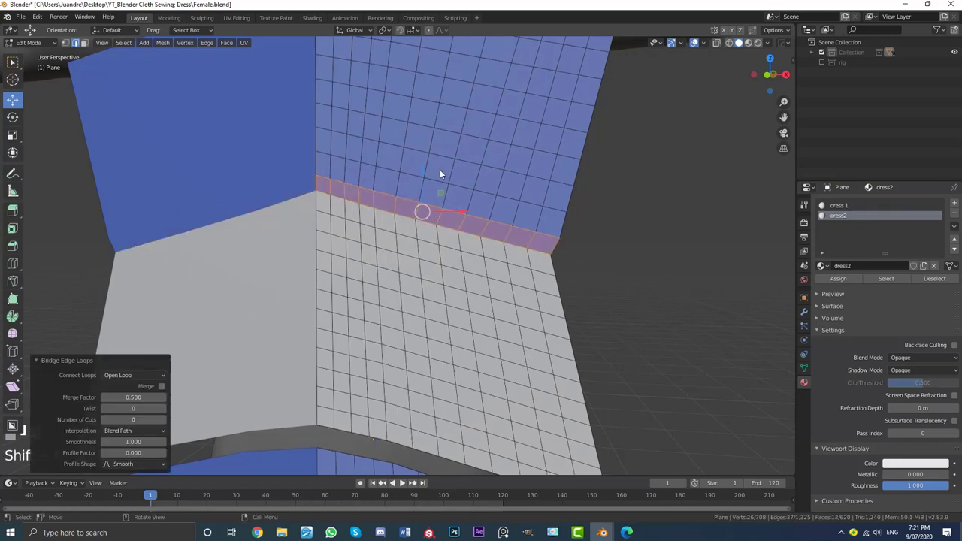
key(x)
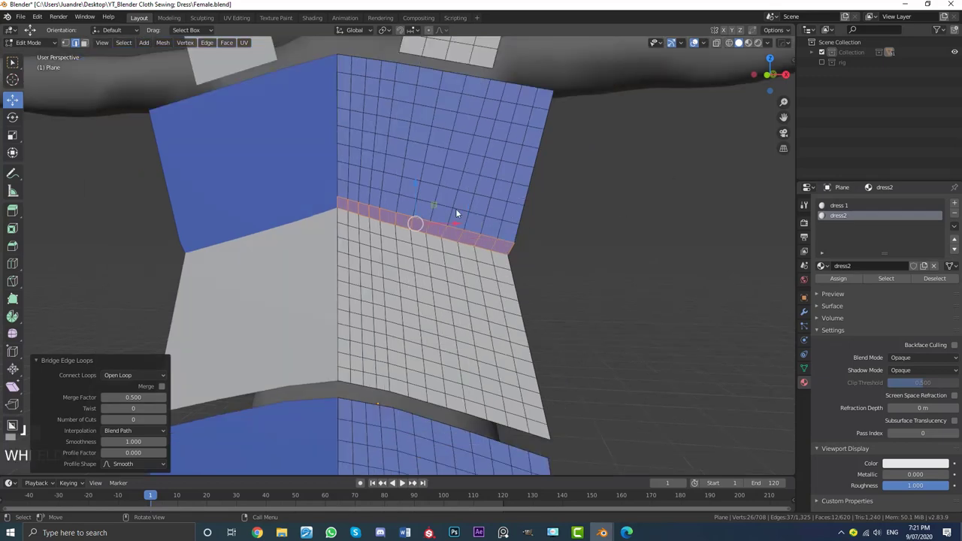
Bridge the two facing edge loops of the next seam lower on the dress
key(alt+a)
middle_click(449, 241)
scroll(up, 3)
middle_click(377, 253)
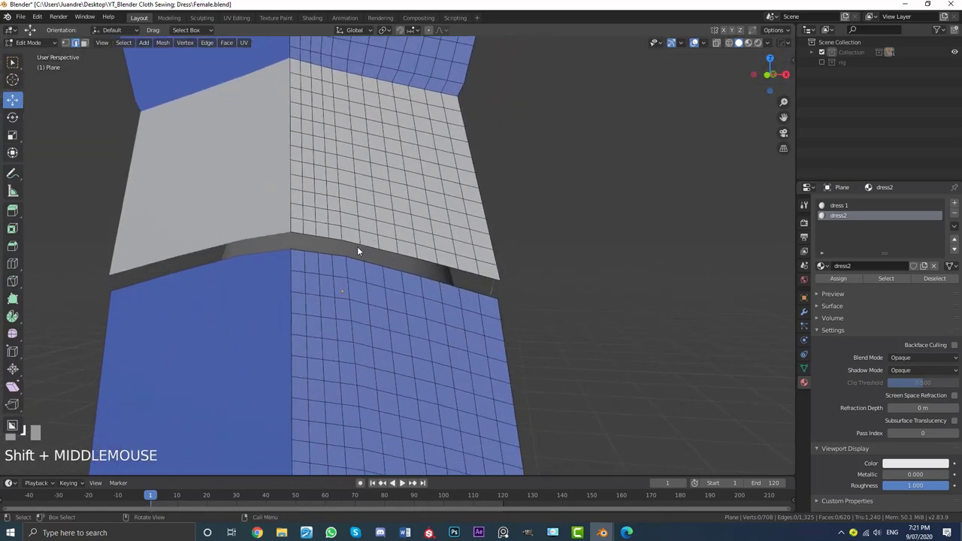
click(360, 244)
click(361, 261)
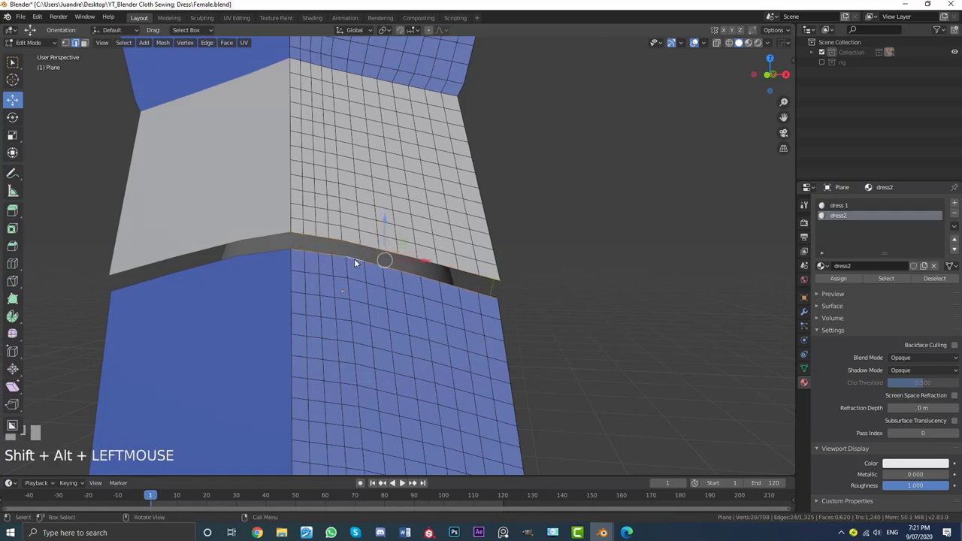
key(ctrl+e)
scroll(down, 3)
scroll(down, 3)
Bridge the shoulder strap's bottom edges to the top band's facing edges and check the seam
key(alt+a)
scroll(up, 3)
middle_click(387, 272)
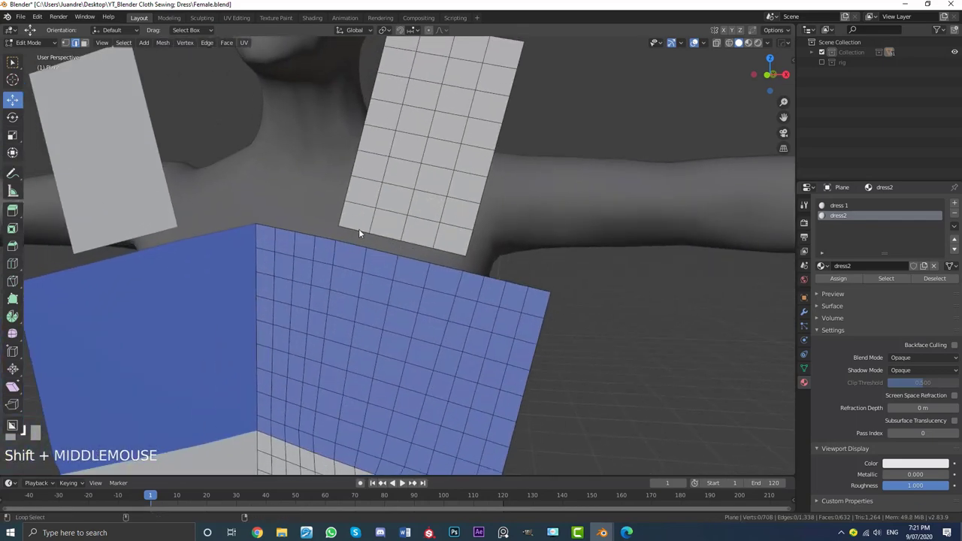
click(365, 231)
scroll(up, 3)
scroll(down, 3)
click(342, 242)
click(379, 250)
click(427, 261)
click(476, 274)
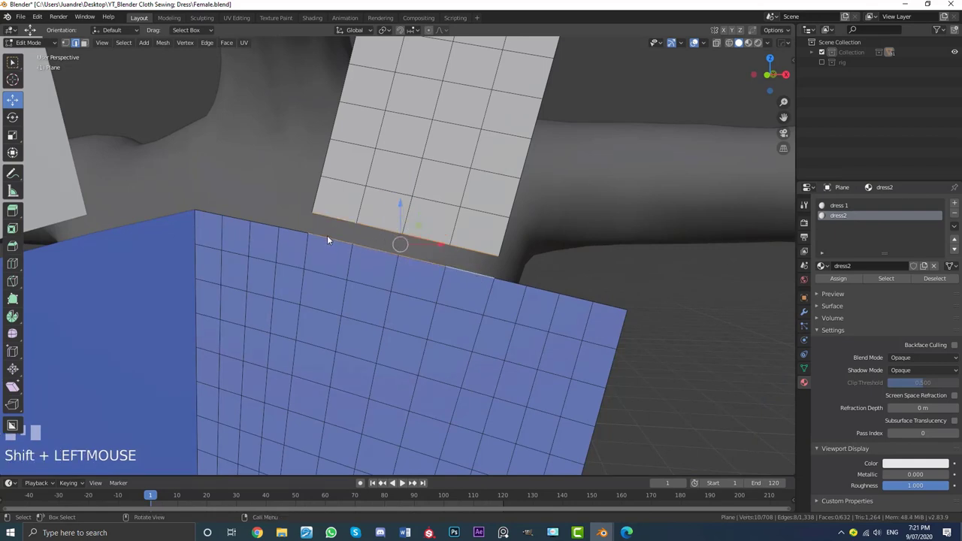
key(ctrl+e)
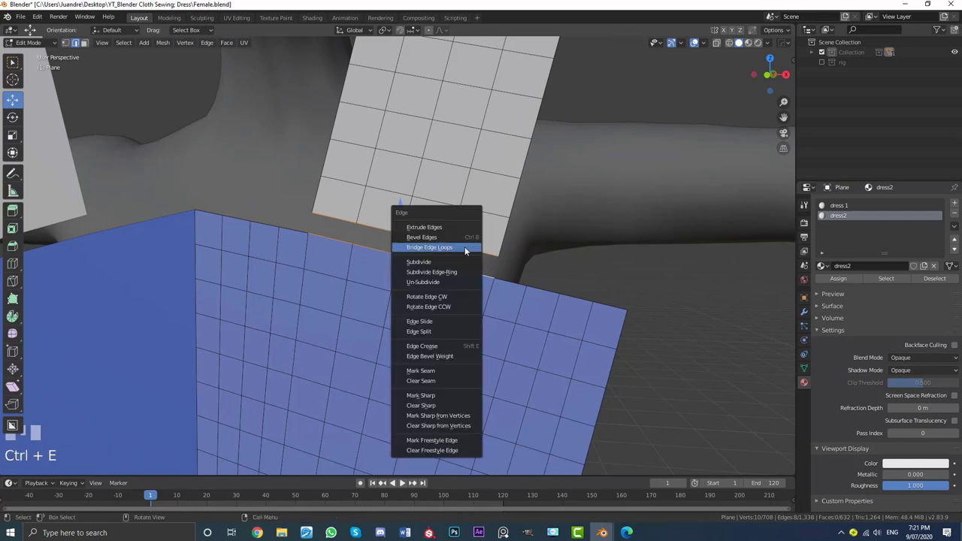
scroll(up, 3)
drag(439, 296, 424, 310)
scroll(up, 3)
drag(427, 274, 417, 284)
Extrude the whole dress mesh backward to create the back layer of the panels
key(a)
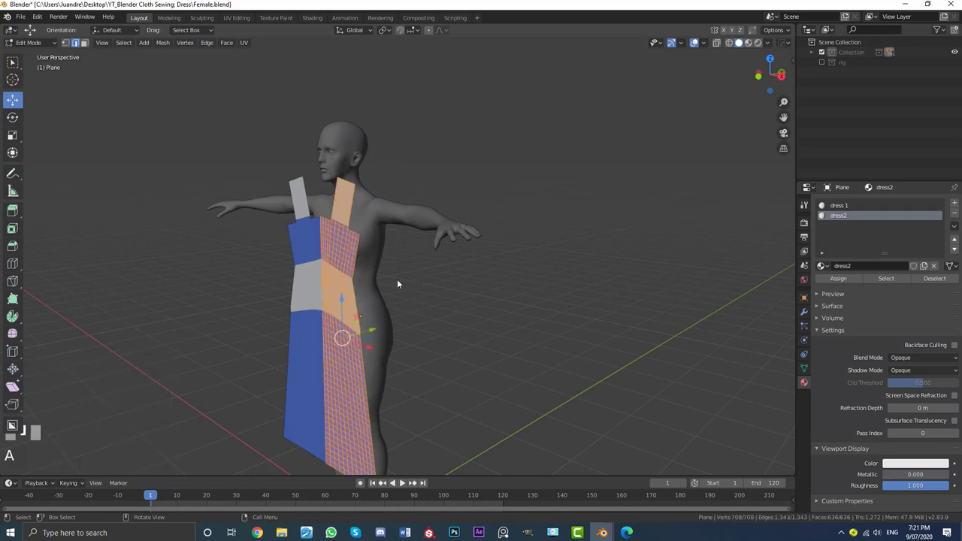
key(e)
click(460, 284)
middle_click(432, 282)
click(414, 322)
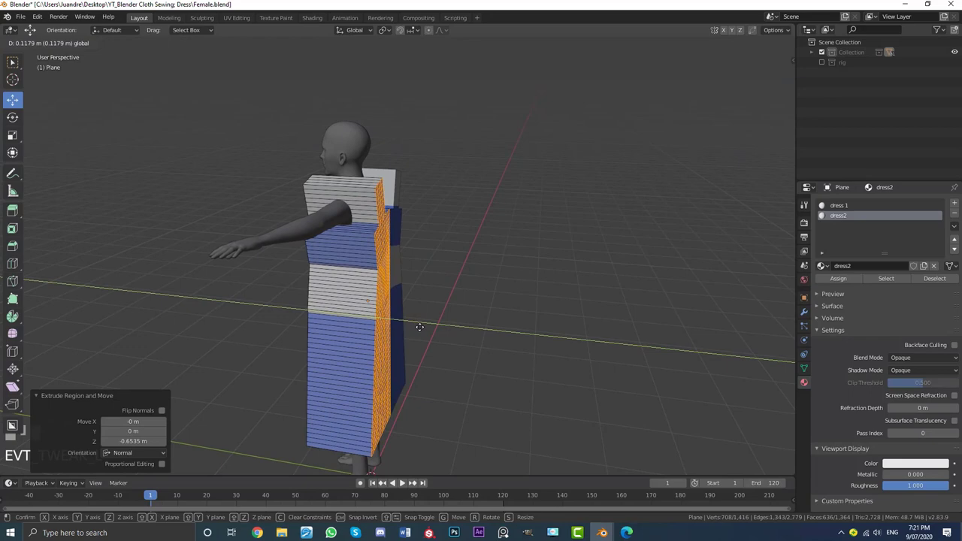
middle_click(396, 322)
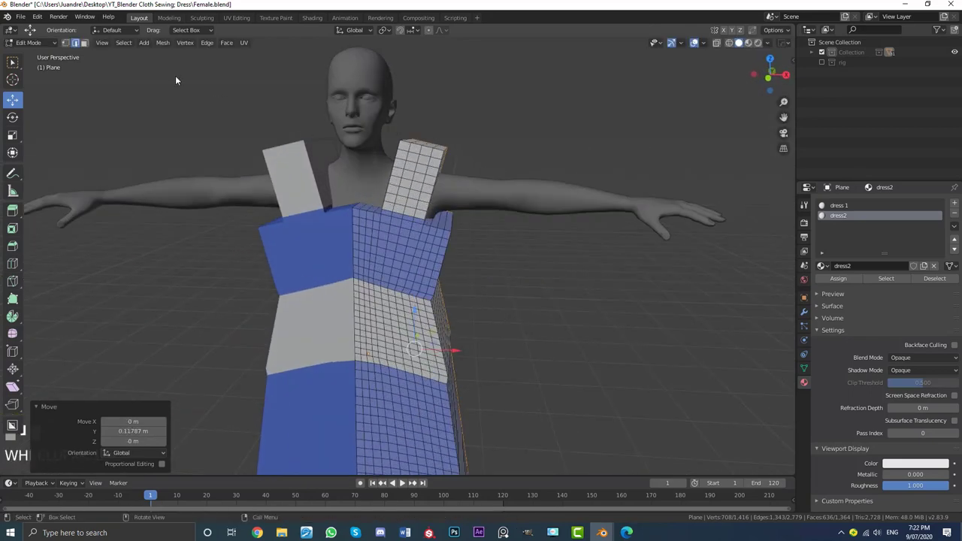
Switch to Face select, clear the selection and bring the band seam into close view
click(92, 42)
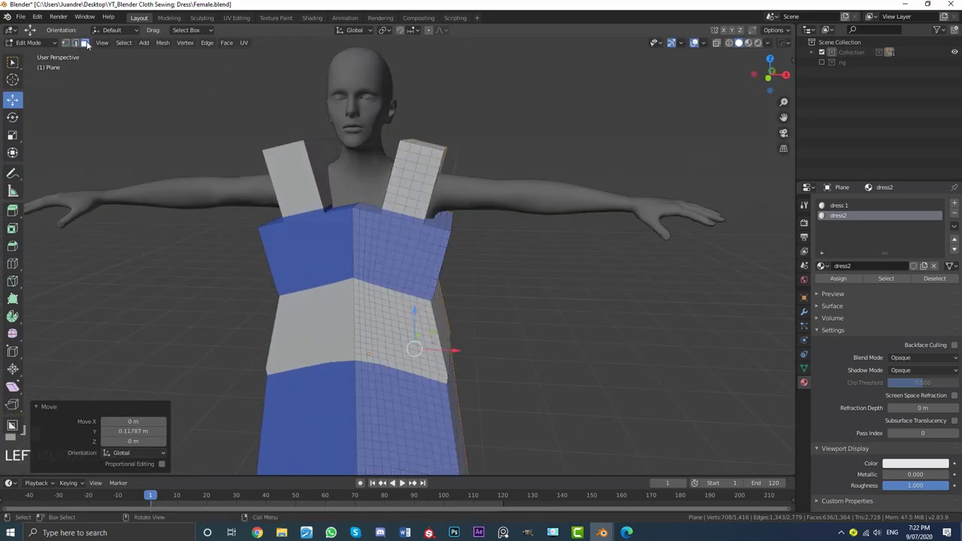
key(alt+a)
middle_click(366, 273)
scroll(up, 3)
click(352, 182)
middle_click(389, 192)
scroll(up, 3)
drag(317, 202, 414, 240)
scroll(down, 3)
scroll(up, 3)
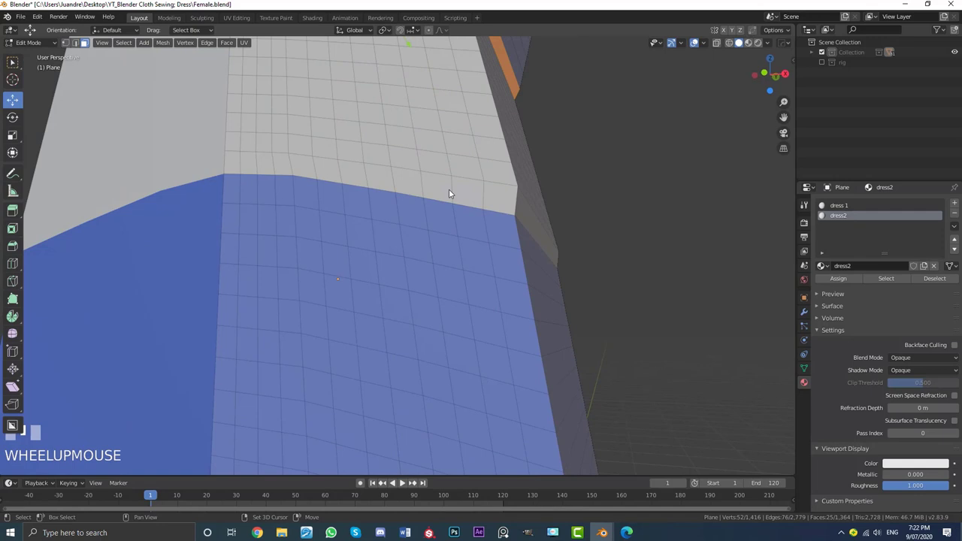
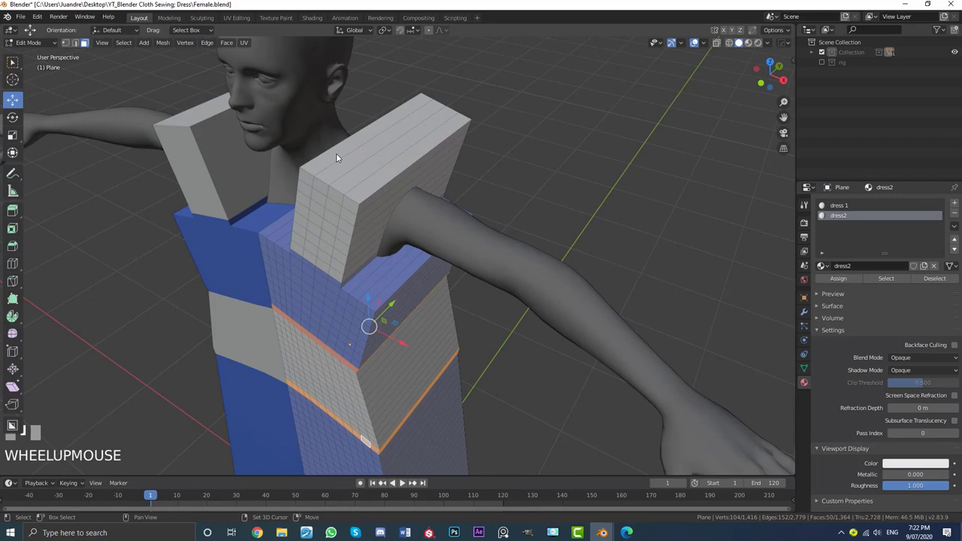
Select the four rows of seam faces between the bands and delete Only Faces, keeping the edges
click(342, 154)
click(356, 160)
click(373, 171)
click(383, 184)
scroll(down, 3)
drag(376, 224, 394, 241)
scroll(up, 3)
key(x)
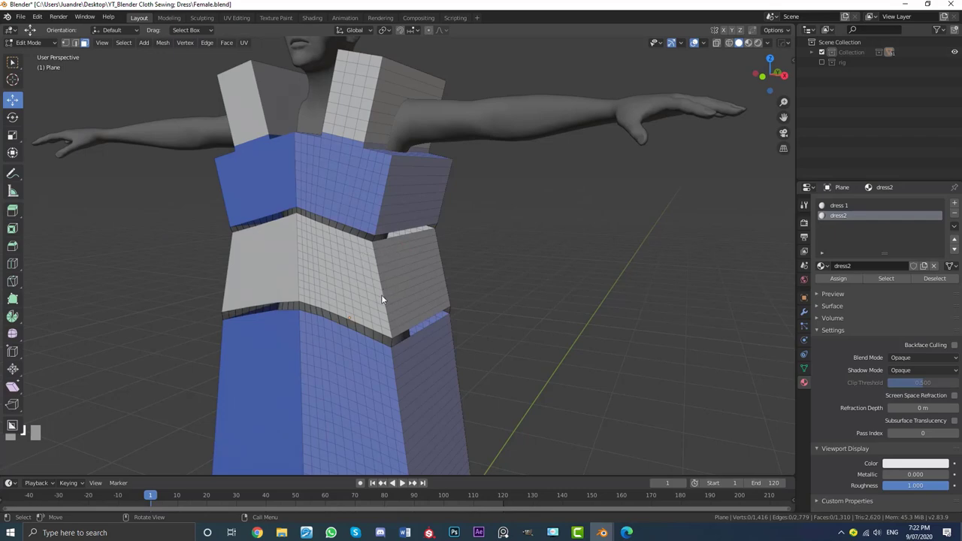
Select the faces across the top of the shoulder strap and view them from above
scroll(up, 3)
middle_click(399, 251)
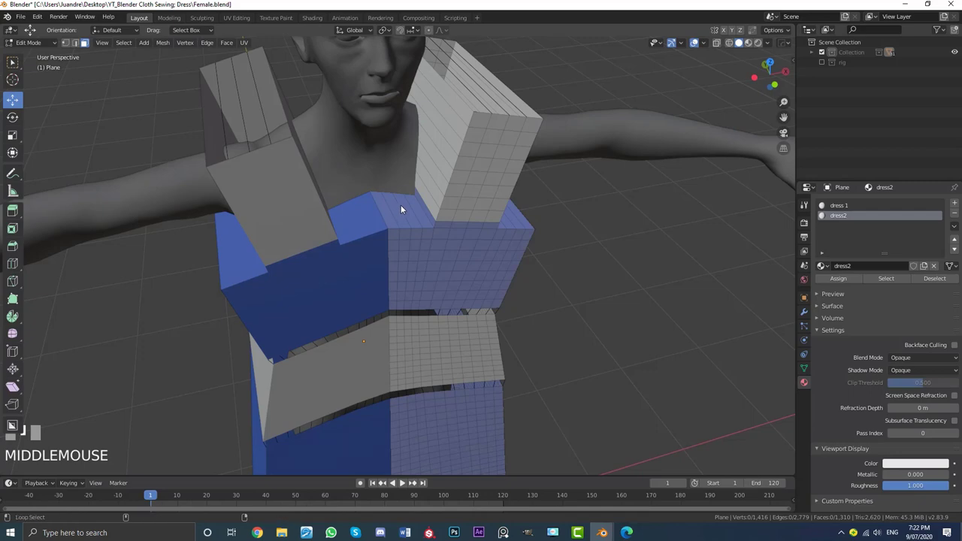
click(405, 208)
scroll(down, 3)
drag(470, 198, 398, 174)
scroll(up, 3)
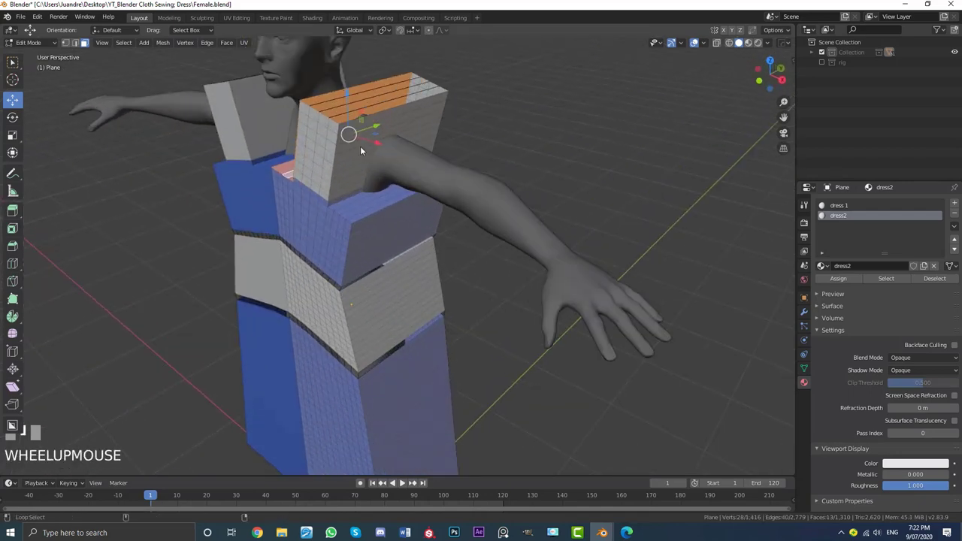
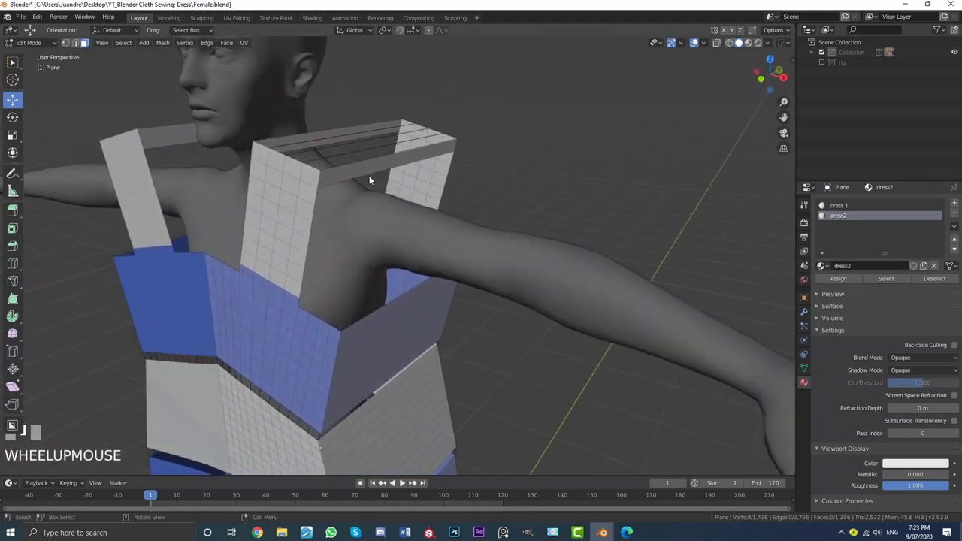
Delete the top faces of the other shoulder strap so front and back meet only by edges
click(373, 173)
middle_click(360, 173)
drag(447, 171, 410, 181)
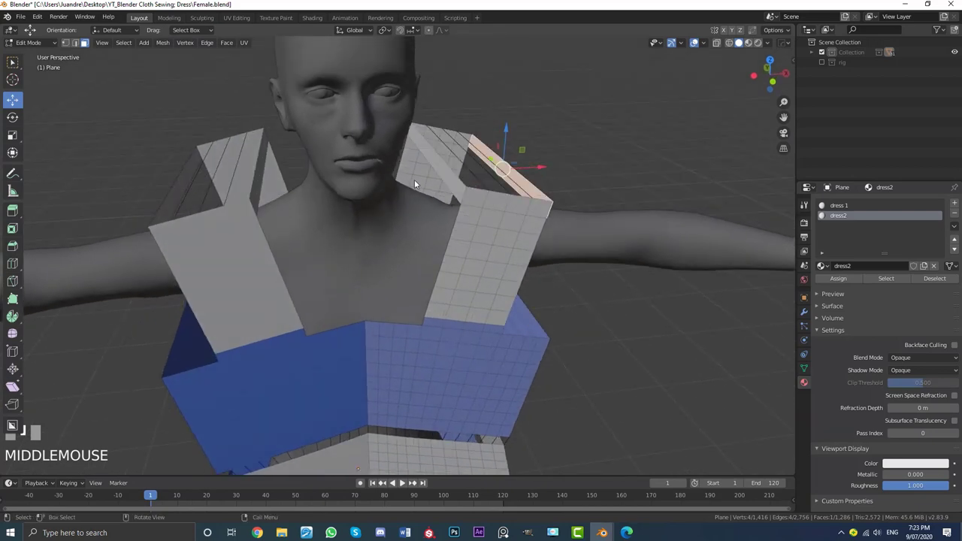
click(445, 170)
middle_click(470, 183)
click(380, 154)
middle_click(347, 154)
key(x)
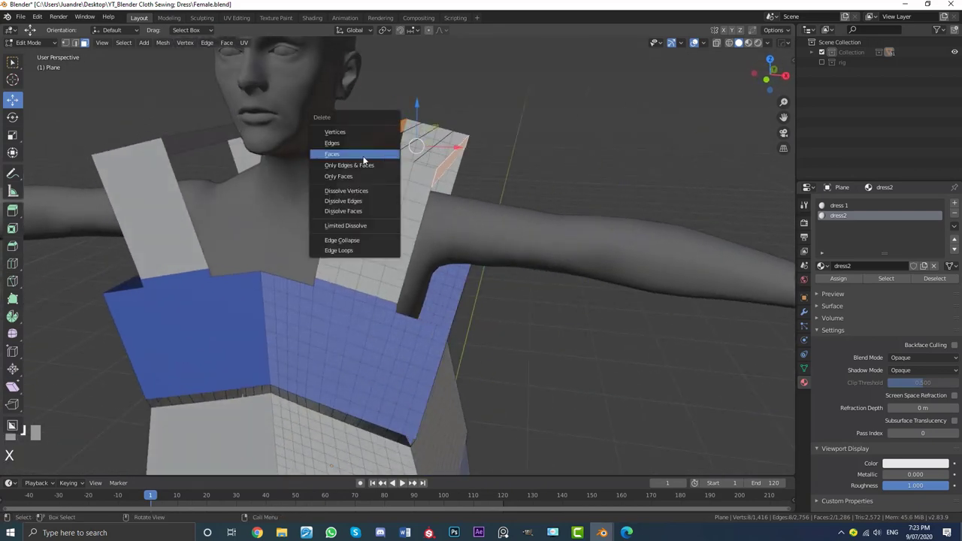
Remove two more patches of unwanted faces from the dress panels
drag(446, 169, 346, 235)
scroll(down, 3)
scroll(up, 3)
click(345, 234)
click(336, 321)
scroll(up, 3)
key(x)
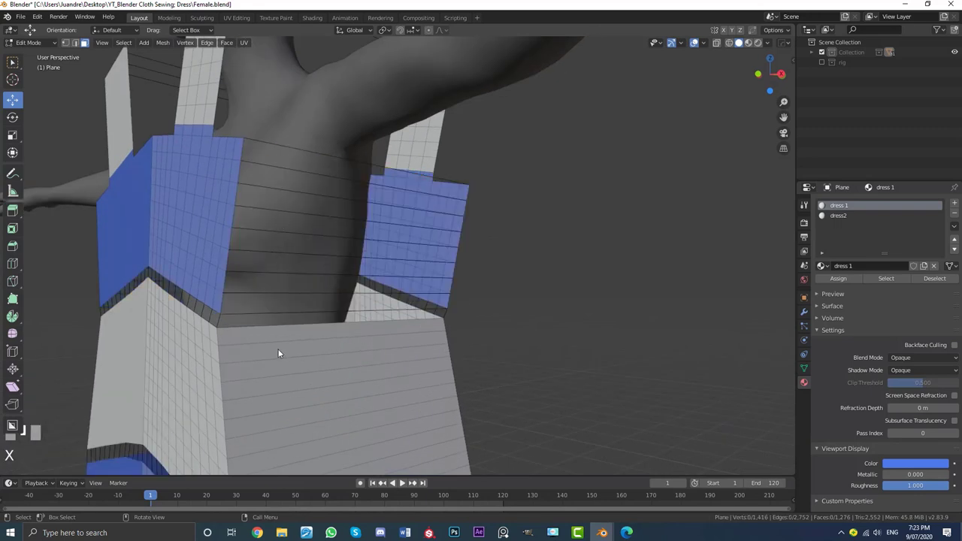
drag(287, 315, 308, 161)
click(307, 161)
key(x)
Remove another patch of unwanted faces lower on the dress
scroll(down, 3)
drag(361, 296, 359, 261)
scroll(up, 3)
click(370, 231)
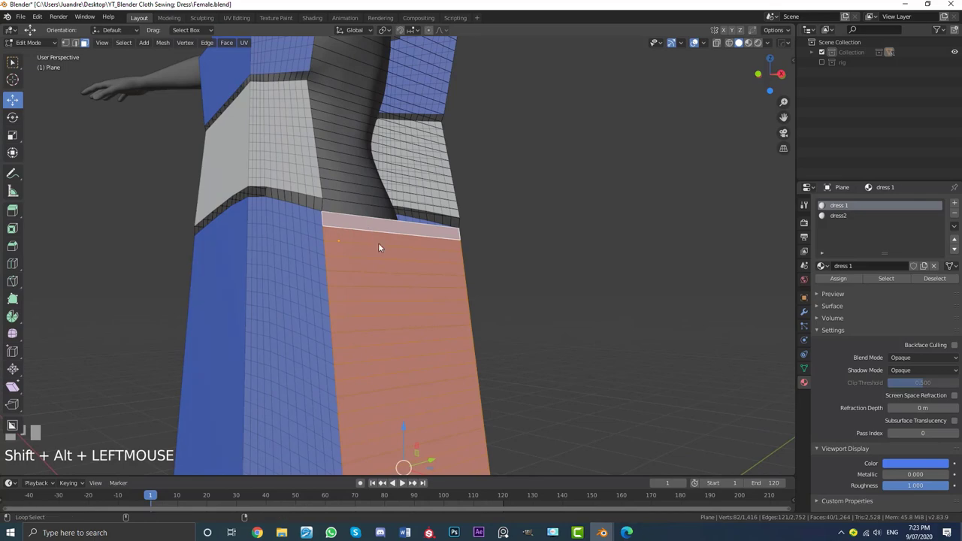
scroll(down, 3)
middle_click(391, 355)
scroll(up, 3)
drag(402, 280, 399, 300)
key(x)
Adjust the select mode in the header and review the separated garment pieces around the torso
drag(405, 245, 73, 44)
drag(73, 45, 453, 157)
drag(453, 157, 399, 199)
scroll(up, 3)
drag(390, 182, 407, 235)
scroll(up, 3)
click(546, 202)
middle_click(545, 199)
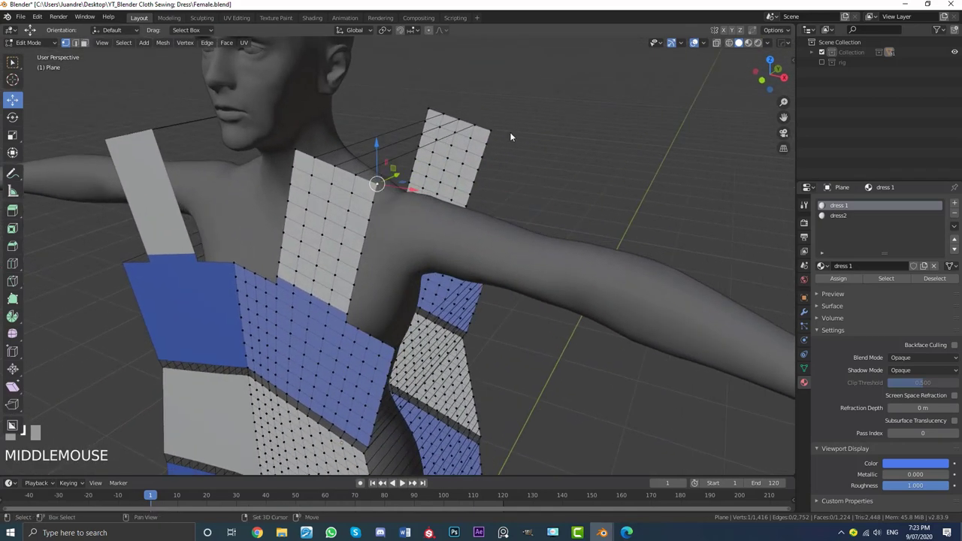
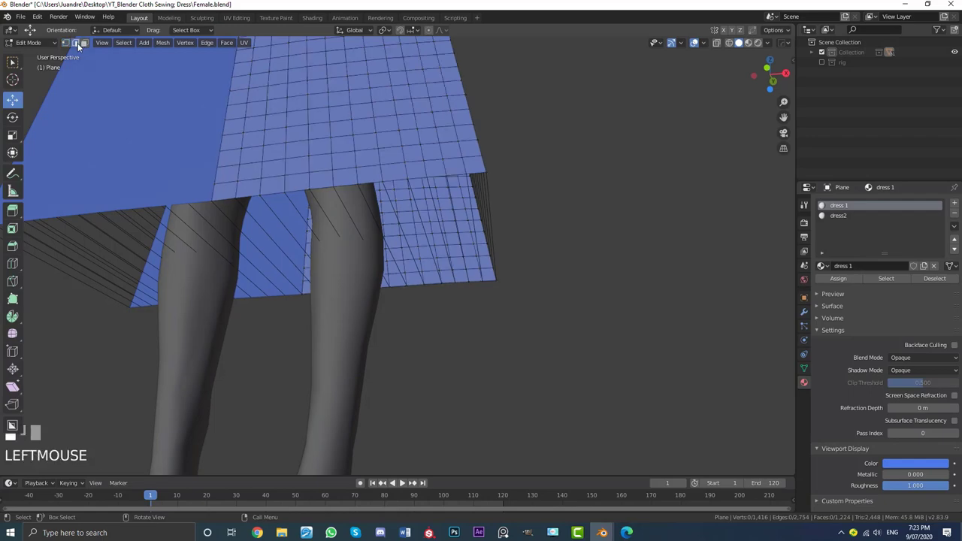
Select the chain of vertices running down the chest edge of the bodice panel
drag(461, 212, 444, 214)
drag(413, 207, 407, 266)
scroll(up, 3)
click(363, 247)
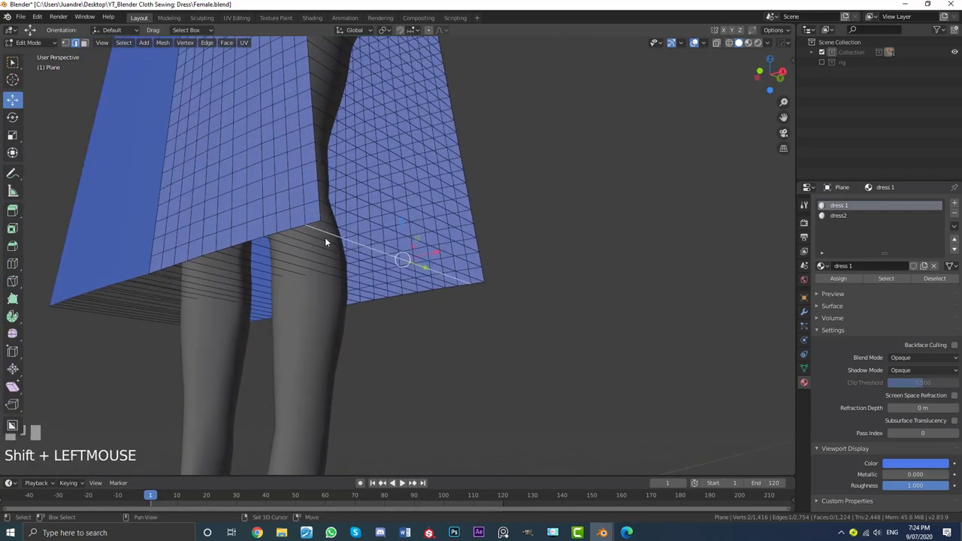
click(311, 239)
click(296, 243)
click(282, 246)
click(271, 251)
click(261, 259)
click(259, 267)
click(255, 272)
click(250, 280)
click(248, 284)
click(239, 291)
Extend the selection across the side and delete those faces with X
drag(245, 287, 210, 246)
click(210, 246)
drag(237, 238, 358, 268)
key(x)
scroll(down, 3)
scroll(up, 3)
middle_click(291, 236)
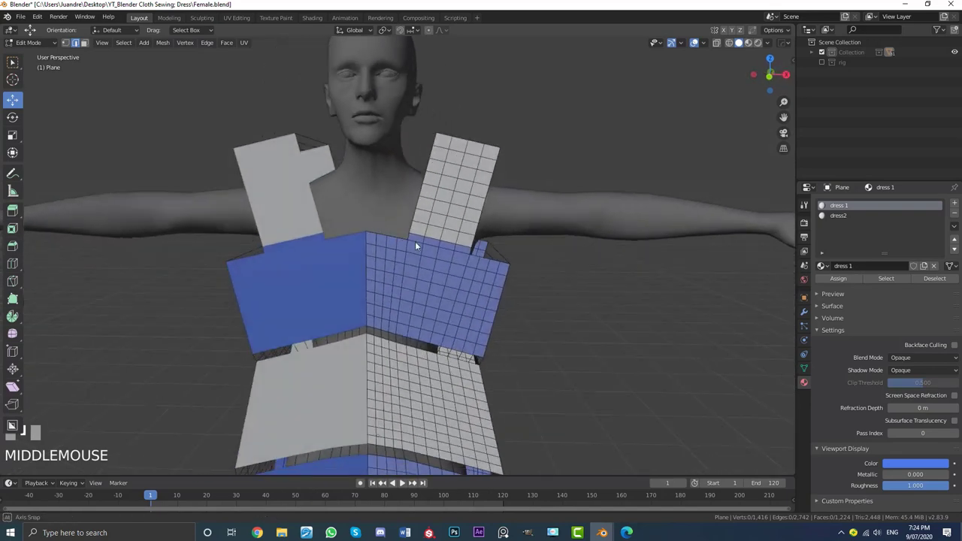
scroll(up, 3)
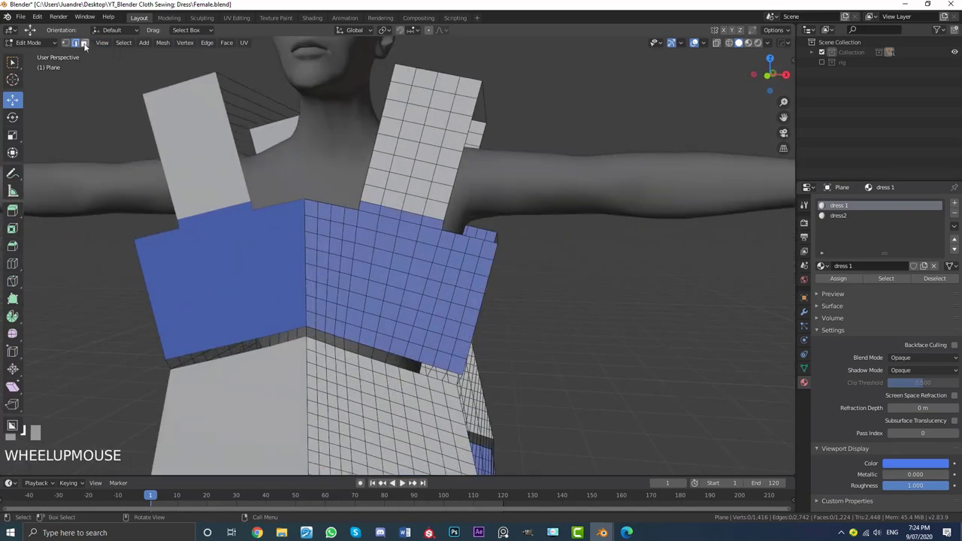
Select the remaining side faces up by the shoulder strap and delete them too
click(91, 44)
middle_click(366, 171)
scroll(up, 3)
click(375, 207)
scroll(down, 3)
drag(419, 206, 299, 203)
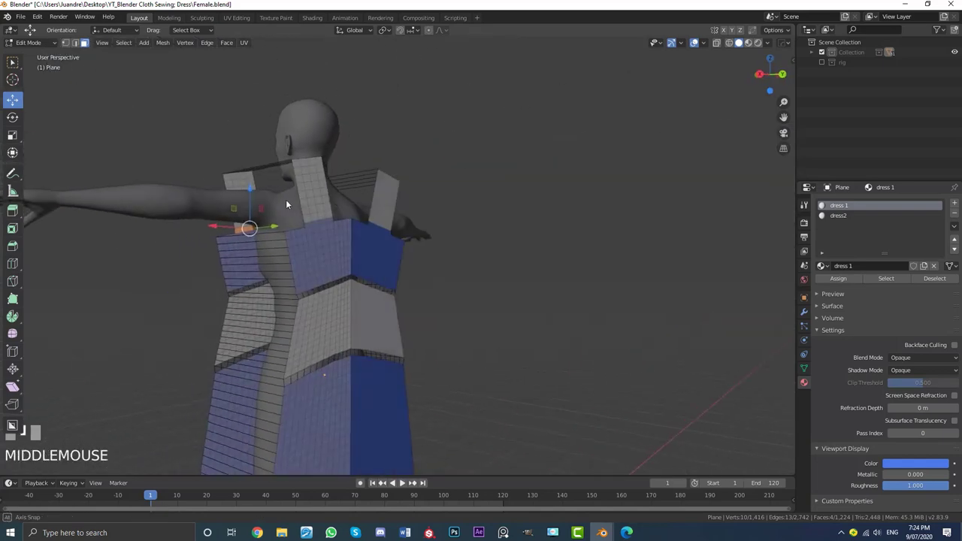
scroll(up, 3)
click(292, 210)
middle_click(294, 220)
drag(282, 224, 297, 225)
scroll(up, 3)
key(x)
Inspect the now-separated front and back panels and show the dress's Object Data properties
scroll(down, 3)
middle_click(287, 233)
drag(294, 234, 452, 237)
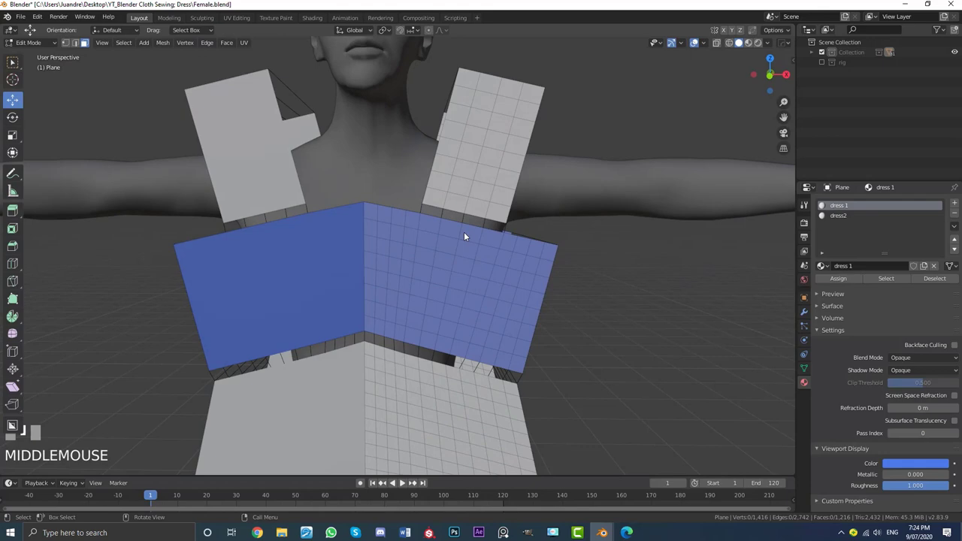
scroll(down, 3)
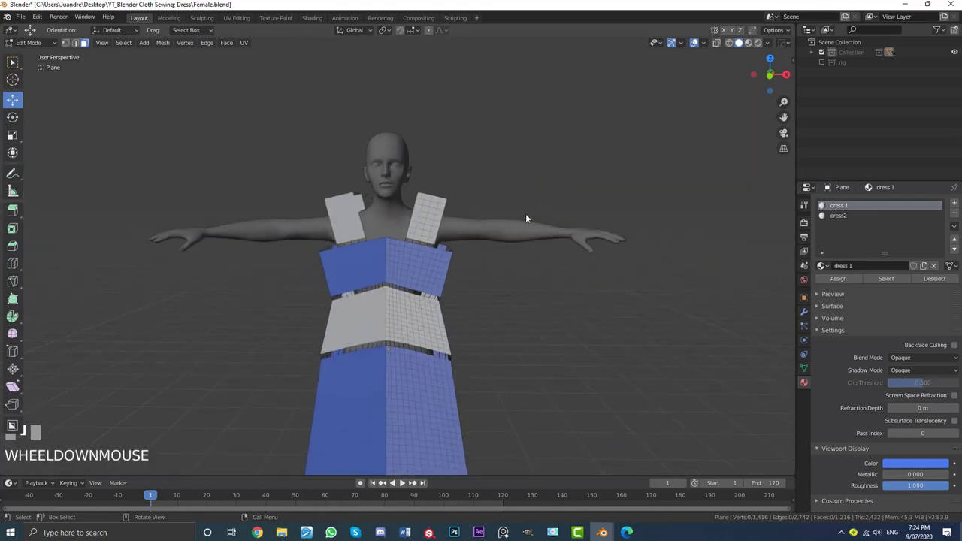
scroll(up, 3)
click(809, 373)
middle_click(466, 170)
scroll(up, 3)
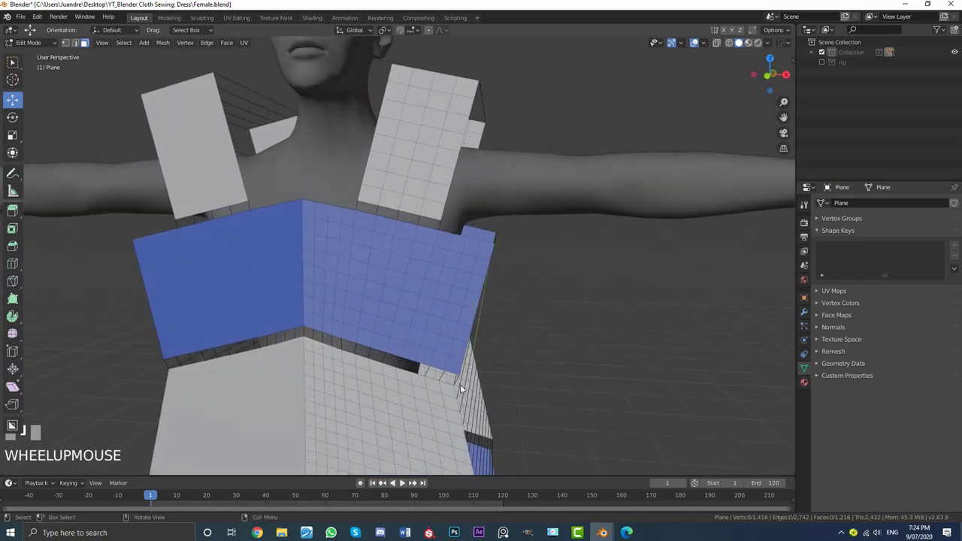
Leave Edit Mode on the dress and select the female body in the viewport
drag(397, 395, 372, 260)
scroll(down, 3)
scroll(down, 3)
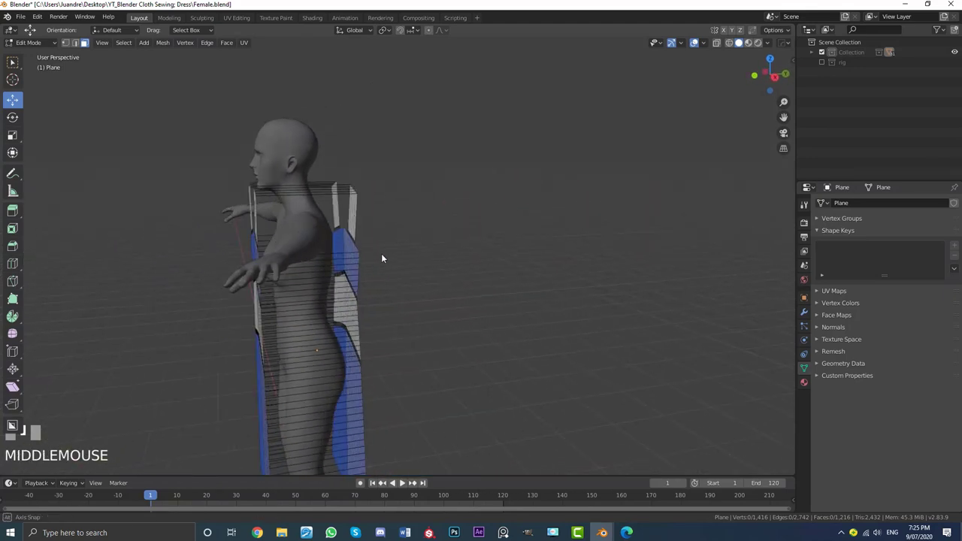
scroll(up, 3)
drag(408, 238, 392, 240)
scroll(up, 3)
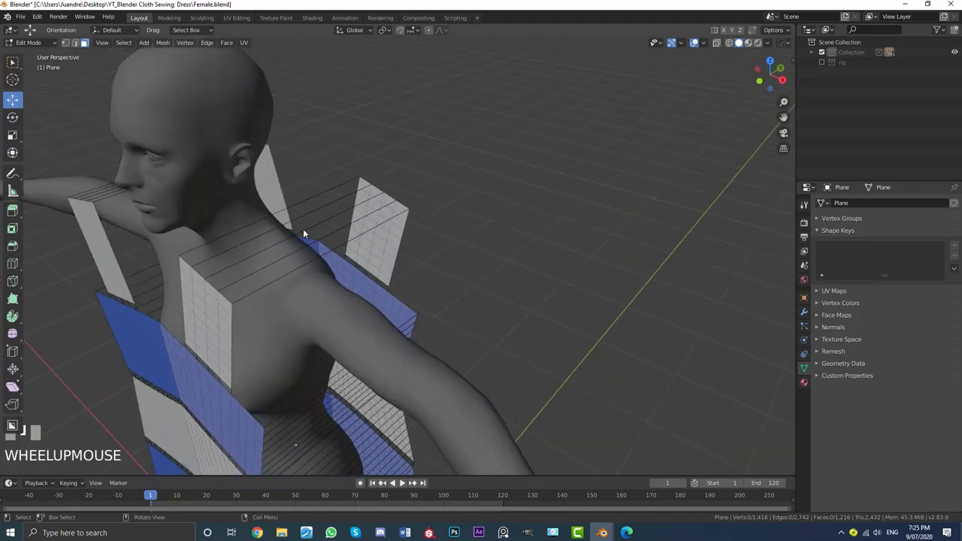
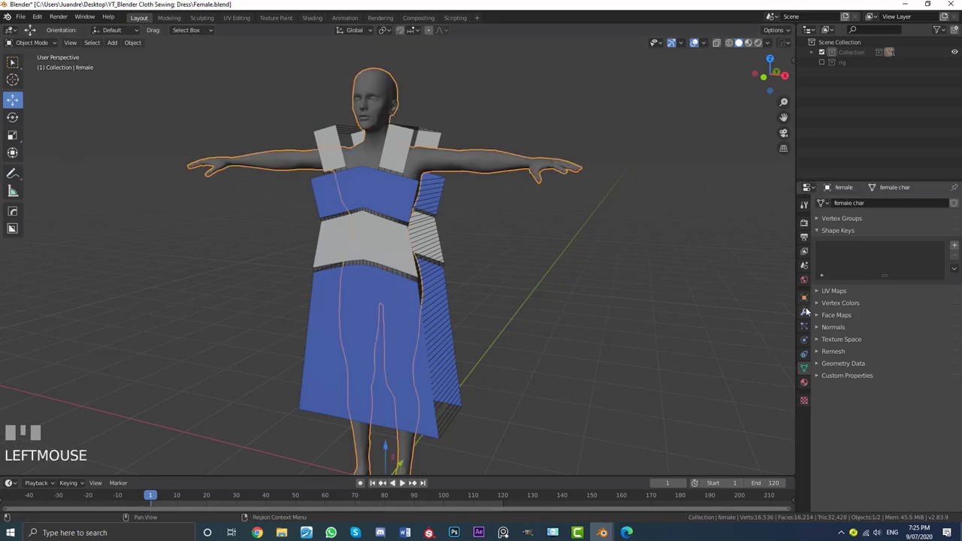
Add Collision physics to the female body with outer and inner thickness 0.010
click(806, 342)
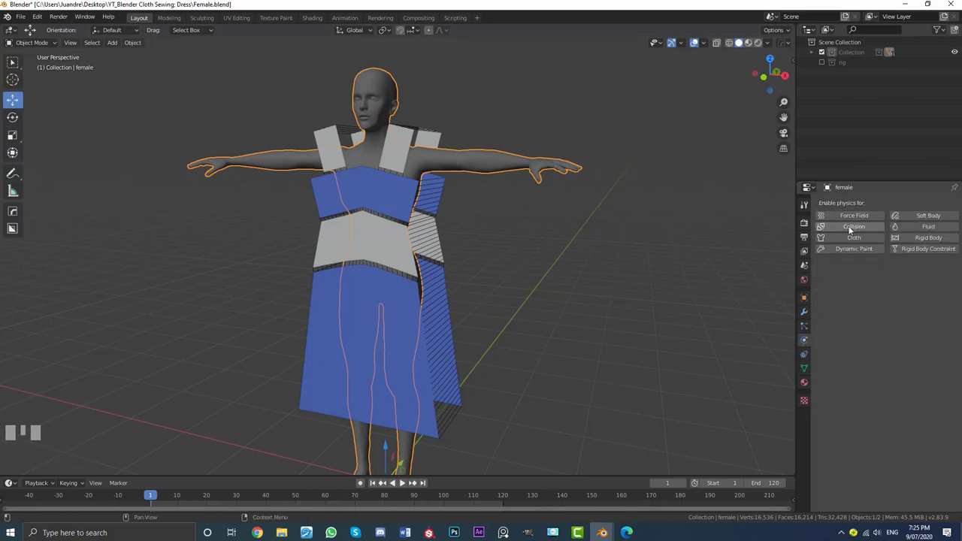
drag(853, 229, 408, 203)
key(Return)
key(Return)
Select the dress pattern Plane ready for cloth setup
drag(408, 203, 397, 115)
scroll(up, 3)
scroll(down, 3)
key(alt+a)
scroll(up, 3)
click(397, 115)
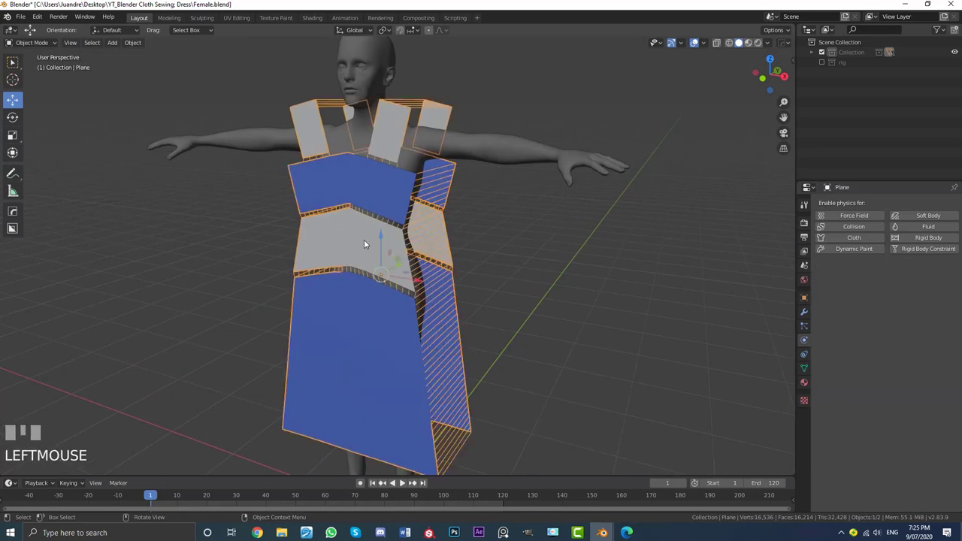
Add Cloth physics to the dress Plane
drag(860, 240, 950, 434)
key(Return)
scroll(down, 3)
scroll(down, 3)
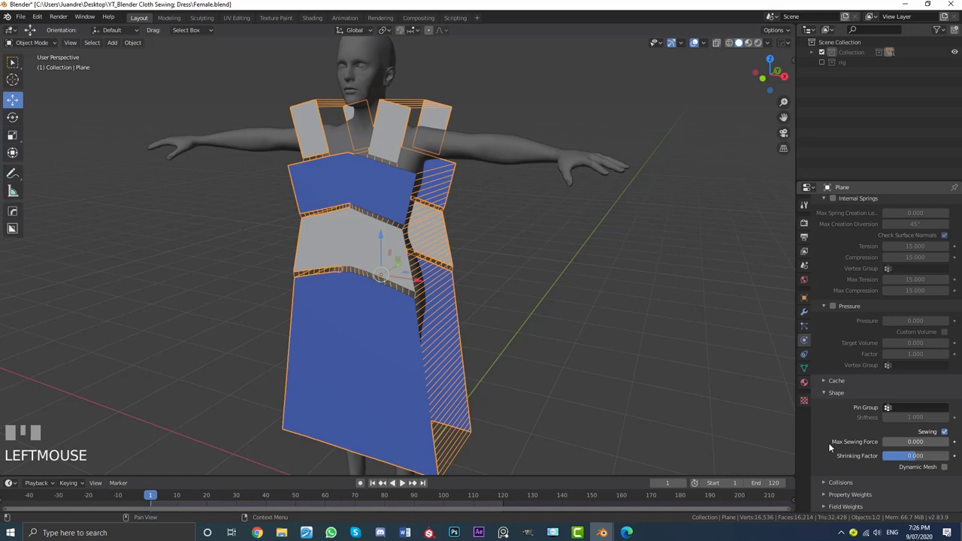
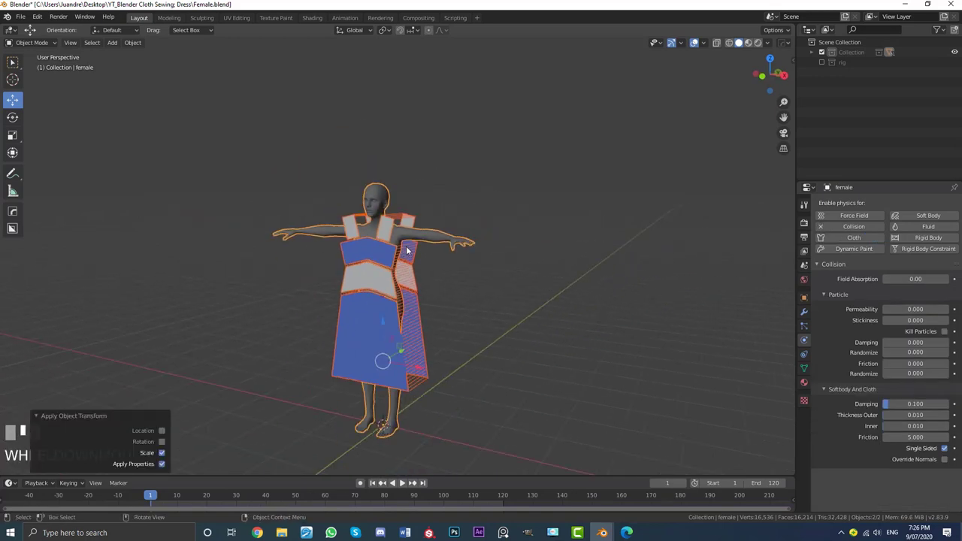
Enable Sewing under the cloth's Shape settings
key(alt+a)
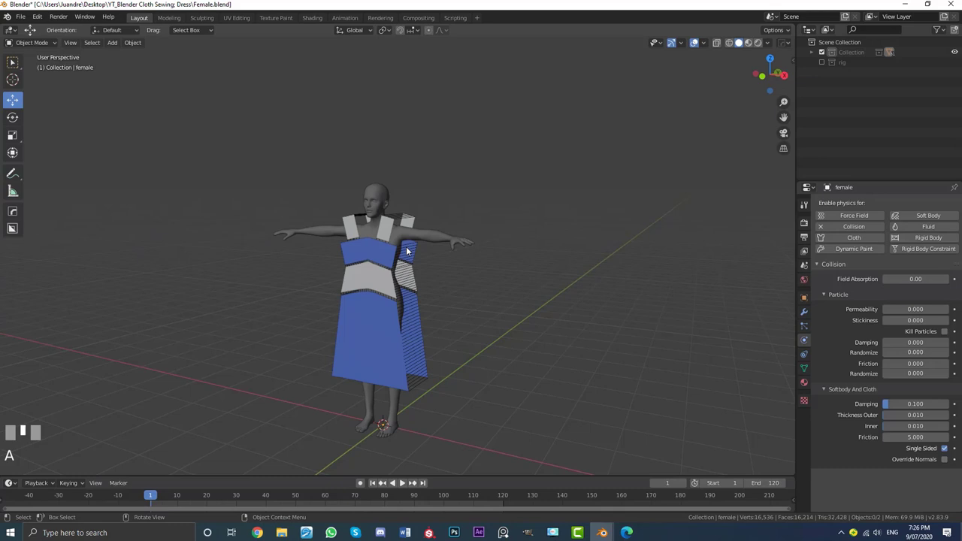
scroll(up, 3)
drag(413, 258, 405, 481)
scroll(up, 3)
scroll(down, 3)
scroll(up, 3)
key(shift+a)
scroll(up, 3)
Select the female body and review its Collision settings
scroll(down, 3)
scroll(down, 3)
scroll(down, 3)
scroll(down, 3)
scroll(up, 3)
key(x)
scroll(up, 3)
drag(406, 481, 385, 412)
drag(385, 411, 384, 411)
scroll(up, 3)
Play the cloth simulation pulling the panels together, then rewind to frame 1
key(space)
scroll(down, 3)
key(shift+Left)
drag(385, 411, 385, 411)
scroll(up, 3)
scroll(up, 3)
Raise the body's Softbody And Cloth friction from 5 to 25
click(384, 412)
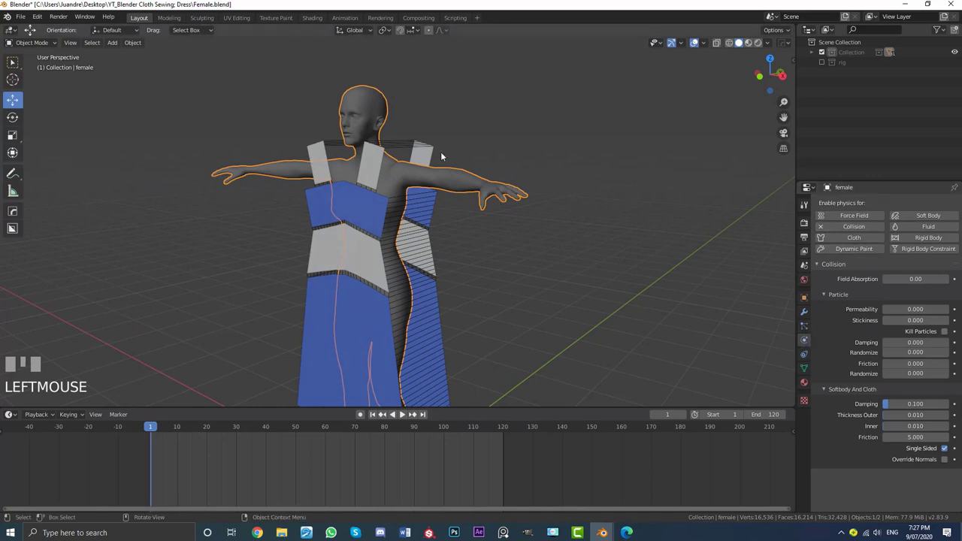
click(385, 411)
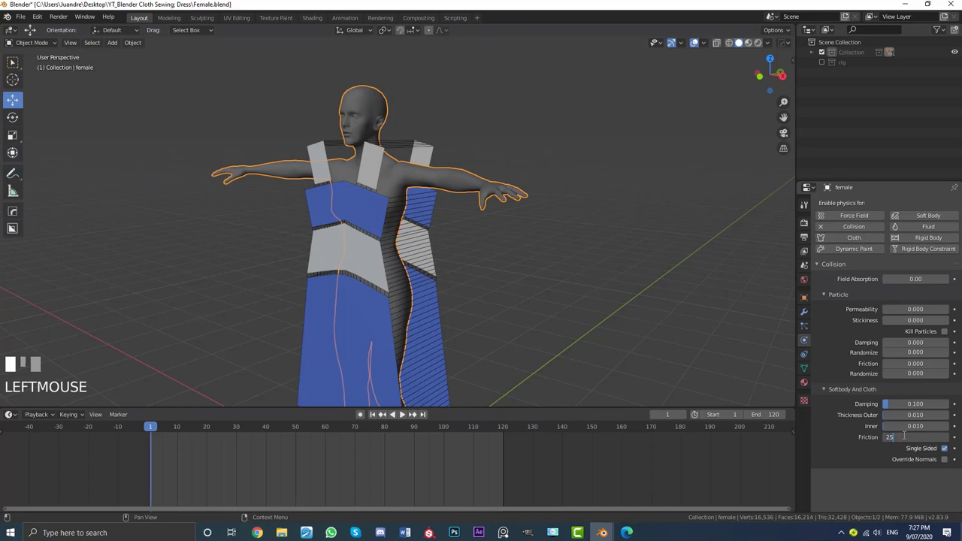
key(Return)
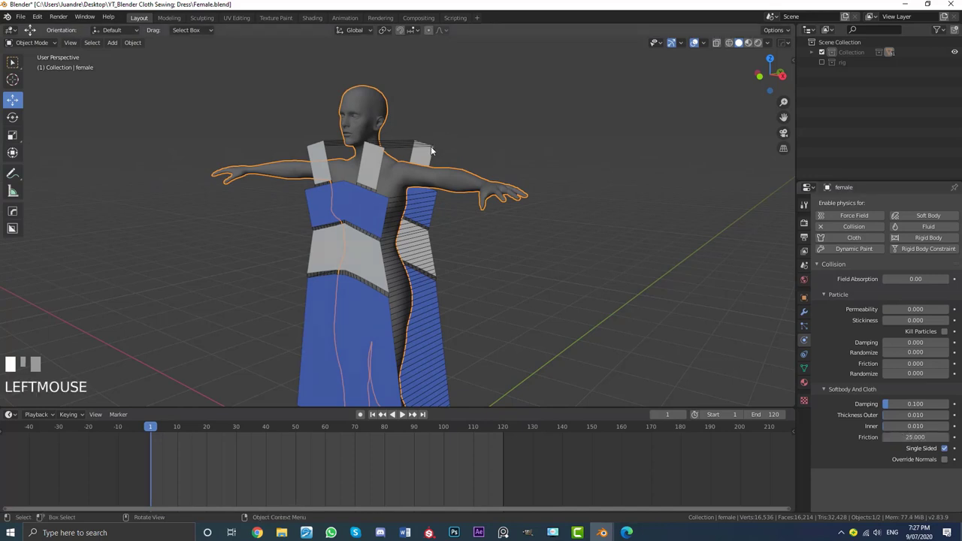
Select the dress Plane and frame it in front view
scroll(down, 3)
drag(385, 412, 384, 411)
key(KP_1)
scroll(up, 3)
key(s)
click(385, 411)
drag(385, 411, 384, 411)
Set the cloth's Max Sewing Force to 31 so the panels sew onto the body
key(ctrl+a)
scroll(up, 3)
click(384, 411)
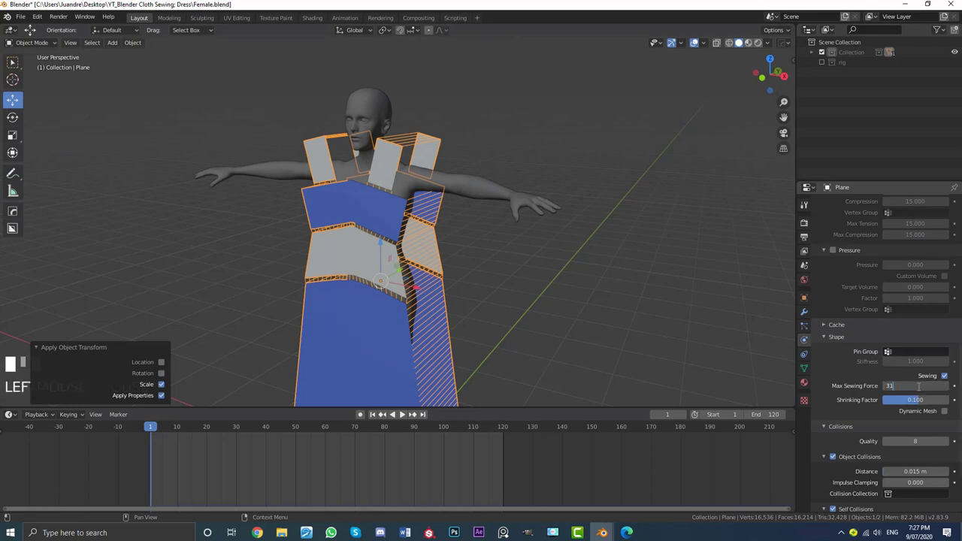
key(Return)
drag(385, 412, 385, 412)
Stop playback and orbit around the partly sewn dress on the body
key(space)
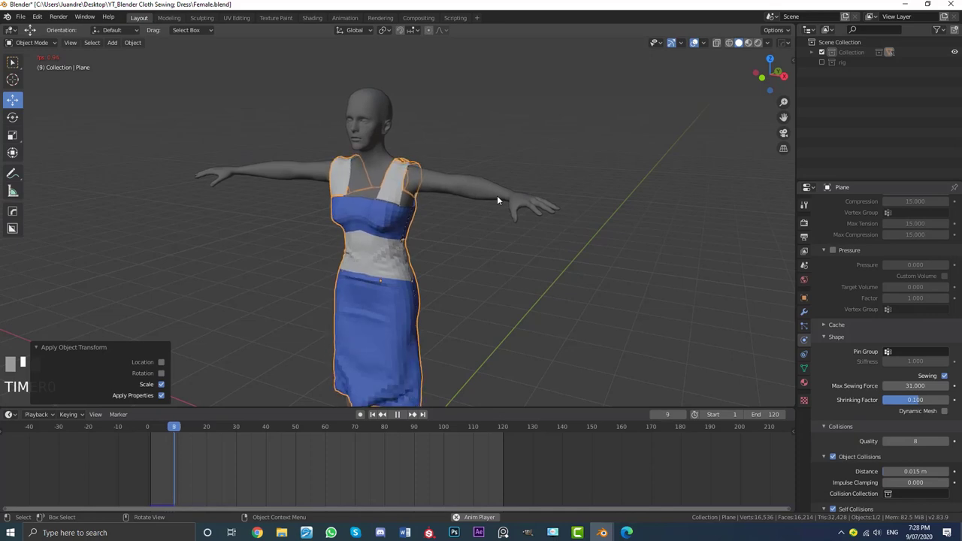
scroll(down, 3)
drag(385, 411, 385, 411)
scroll(up, 3)
drag(385, 412, 385, 411)
click(385, 411)
scroll(down, 3)
drag(384, 412, 385, 411)
key(alt+a)
scroll(up, 3)
Rewind to frame 1 in front view, restoring the flat unsewn panels
key(KP_1)
scroll(up, 3)
scroll(up, 3)
click(385, 411)
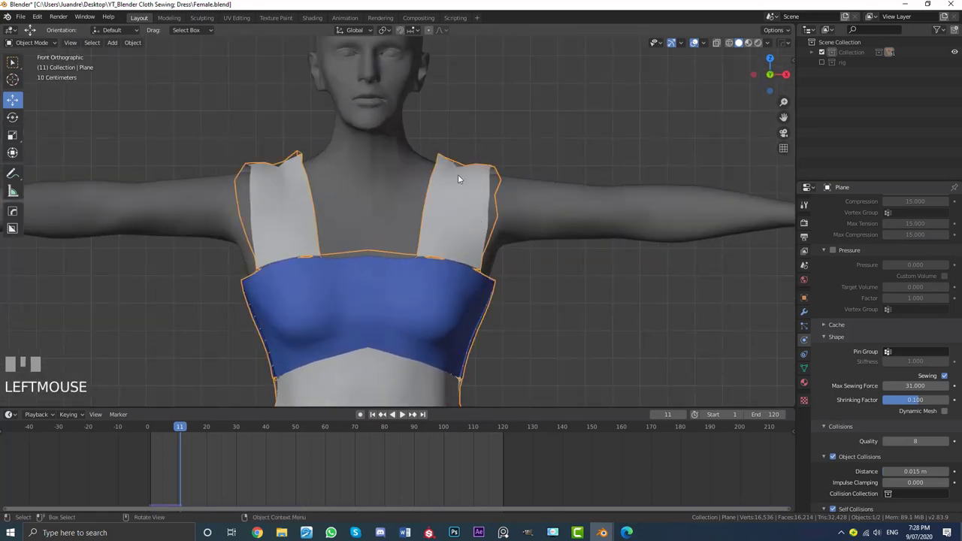
scroll(down, 3)
scroll(up, 3)
scroll(down, 3)
drag(385, 411, 385, 411)
key(shift+Left)
scroll(down, 3)
middle_click(385, 412)
scroll(up, 3)
Enter Edit Mode on the dress and face the shoulder strap seam in front view
key(b)
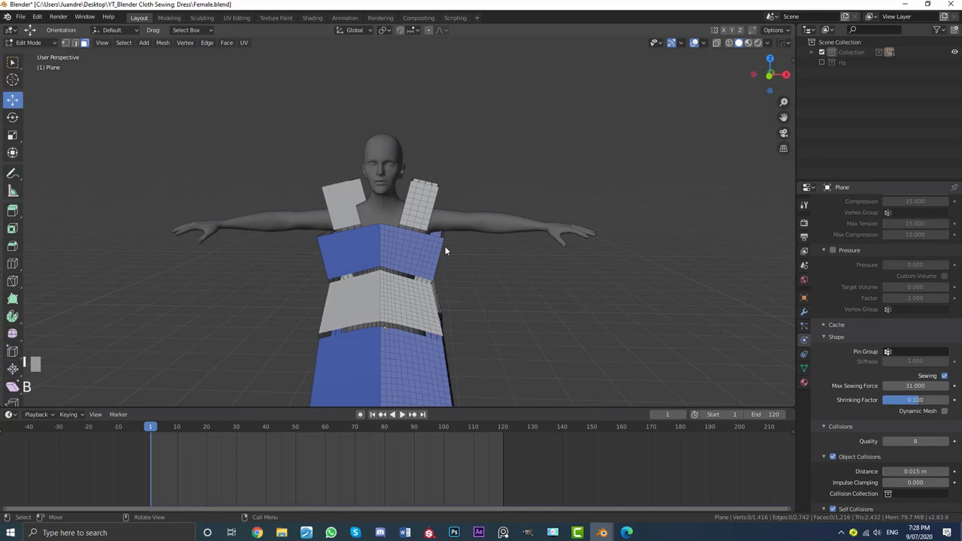
key(KP_1)
scroll(up, 3)
middle_click(385, 411)
scroll(up, 3)
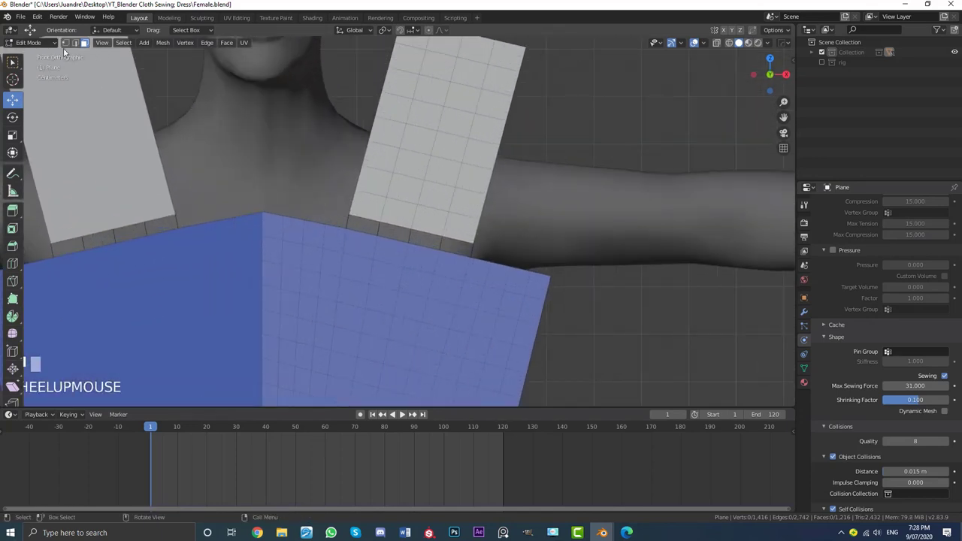
Select the stitching vertices where the shoulder strap meets the blue bodice
click(385, 412)
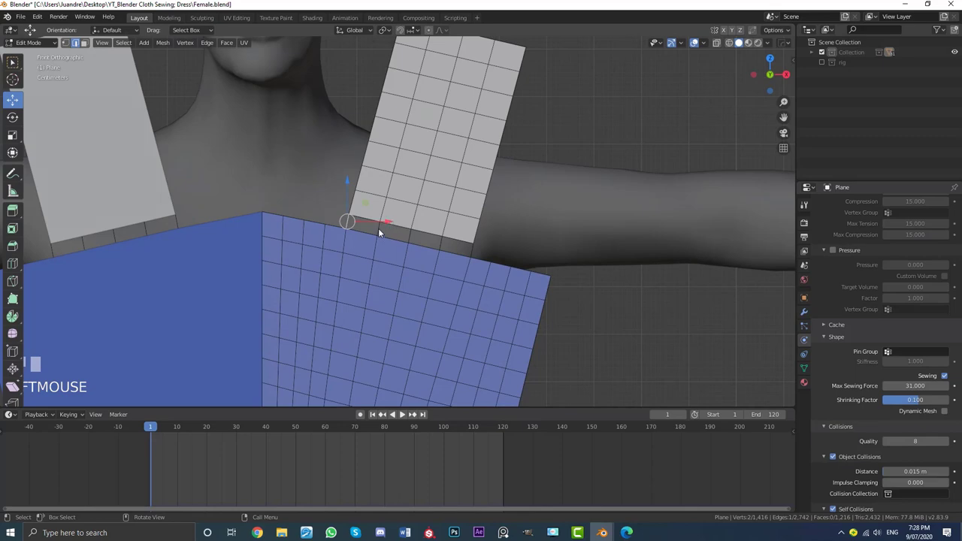
click(385, 411)
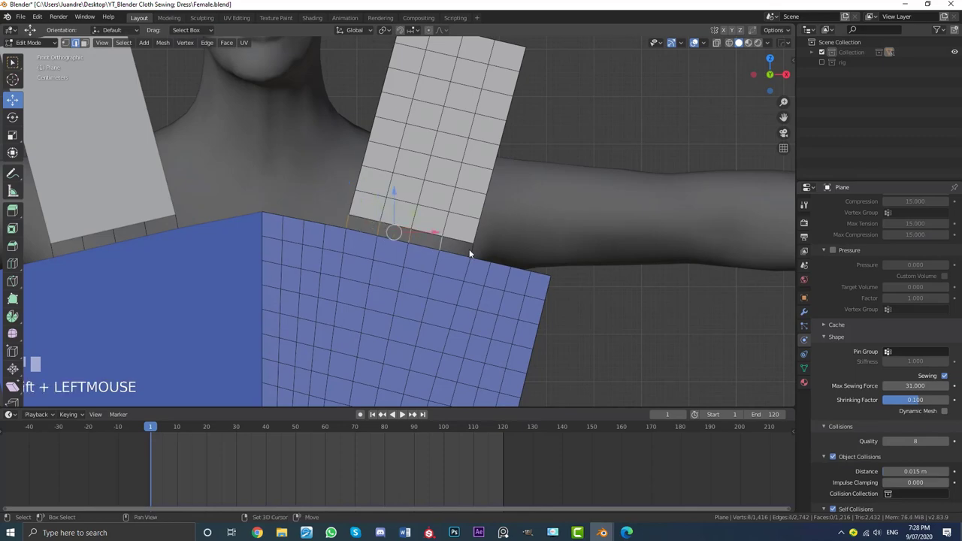
scroll(down, 3)
middle_click(385, 411)
scroll(up, 3)
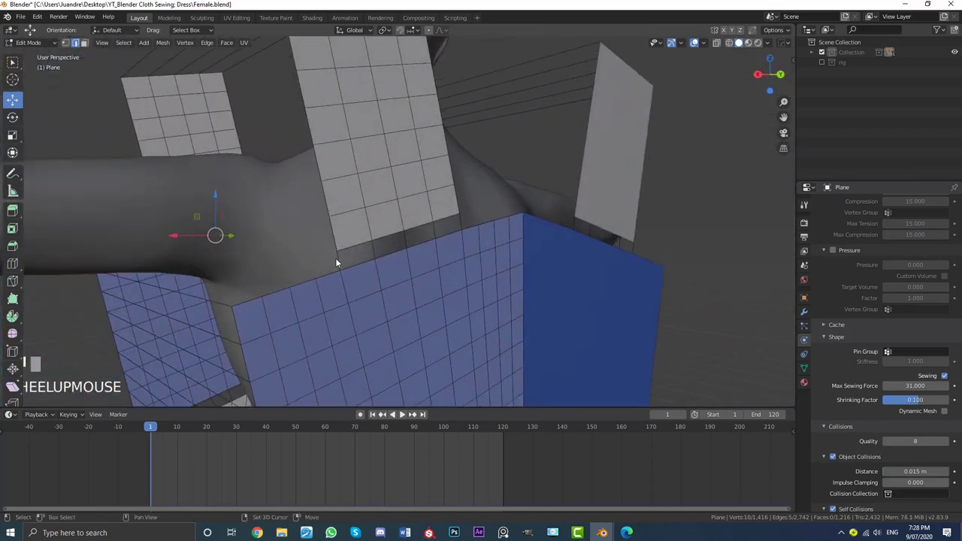
click(385, 411)
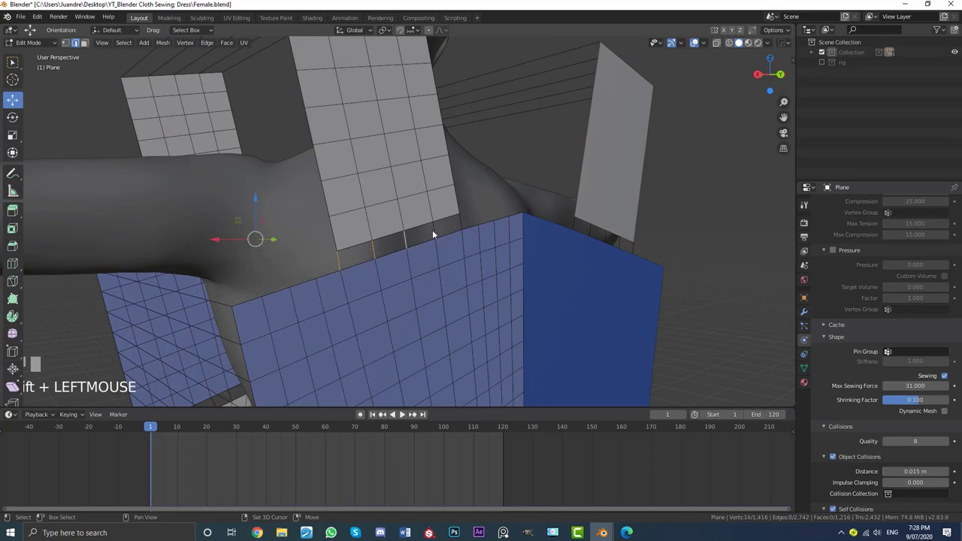
middle_click(385, 411)
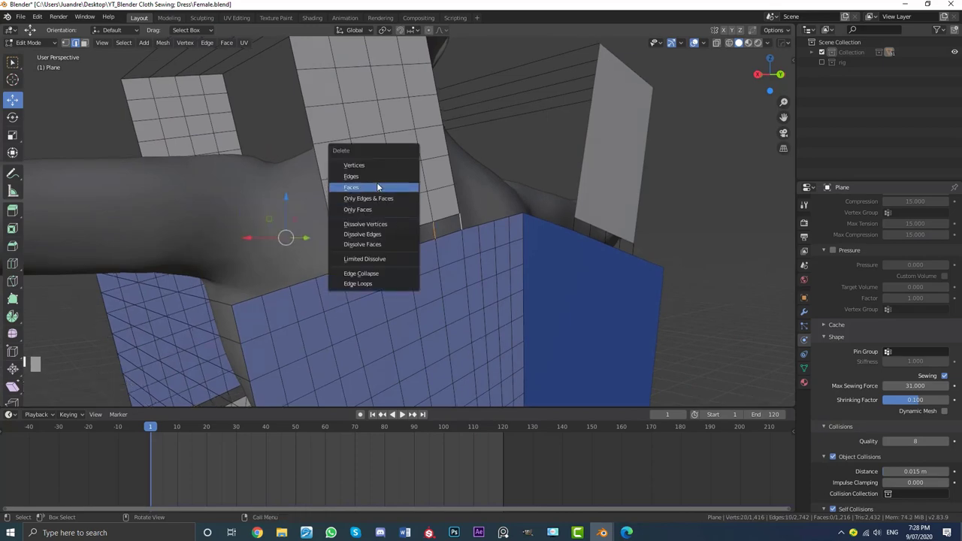
scroll(down, 3)
middle_click(385, 411)
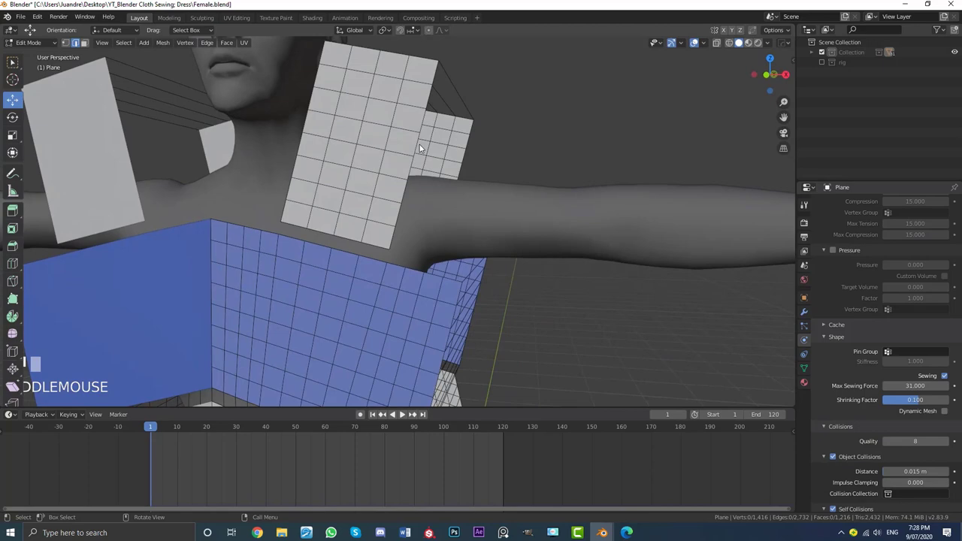
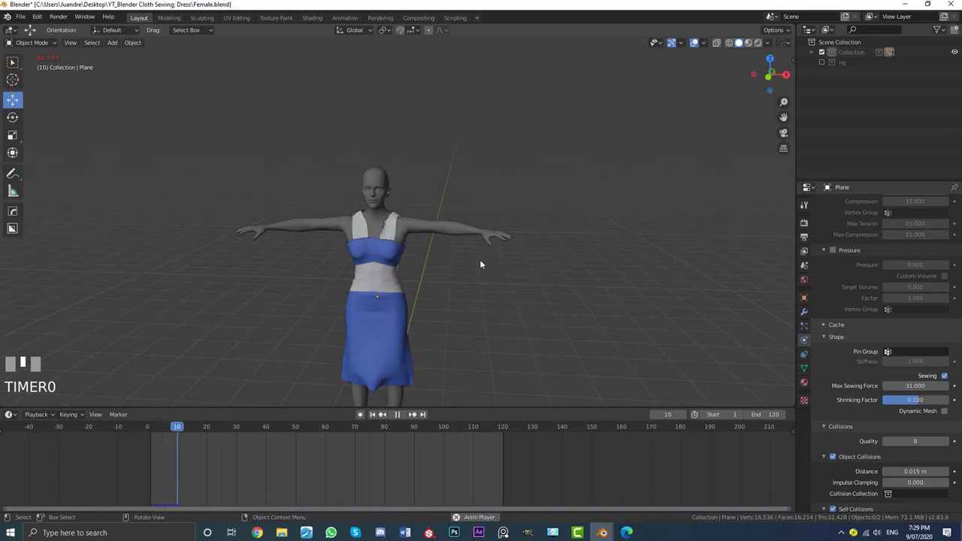
Stop playback, inspect the unsewn shoulder strap, and rewind the simulation to frame 1
key(space)
scroll(down, 3)
middle_click(437, 272)
scroll(down, 3)
middle_click(400, 279)
scroll(down, 3)
drag(448, 279, 400, 181)
scroll(up, 3)
key(shift+Left)
Enter Edit Mode on the dress panels and frame the shoulder strap from the front view
click(400, 180)
key(b)
key(KP_1)
drag(398, 168, 70, 45)
scroll(up, 3)
scroll(up, 3)
click(70, 44)
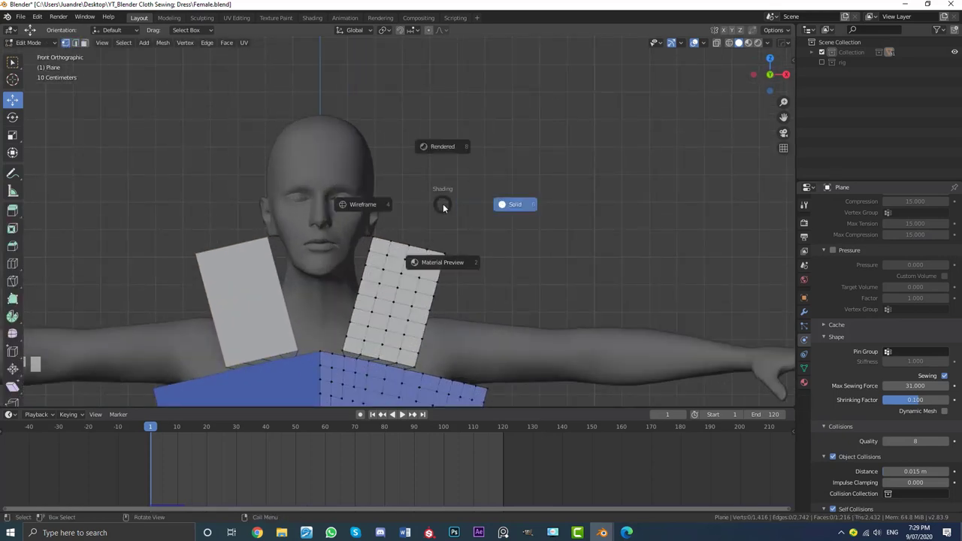
Switch to wireframe display and select the top edges of the strap's front and back pieces
scroll(up, 3)
key(a)
drag(449, 230, 377, 187)
drag(376, 187, 494, 209)
right_click(494, 210)
scroll(down, 3)
drag(486, 218, 434, 229)
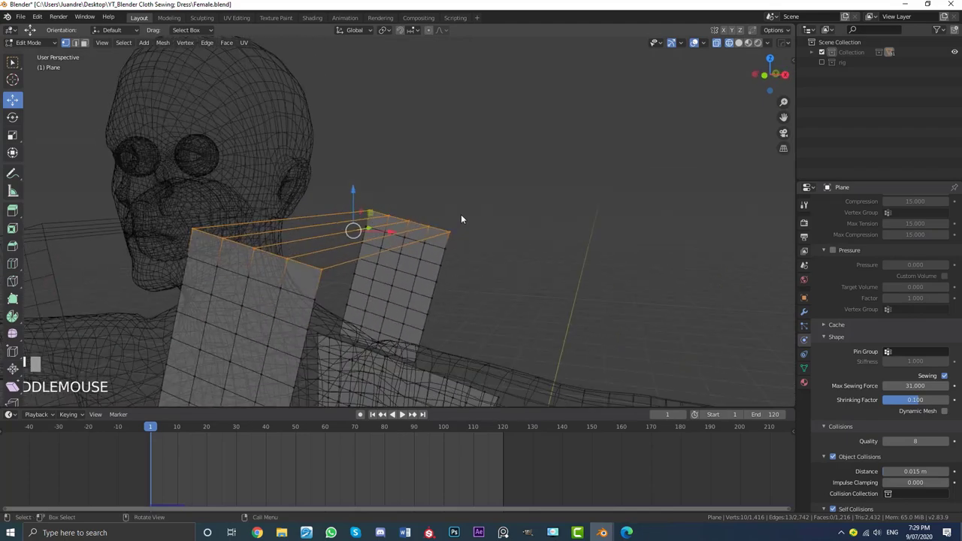
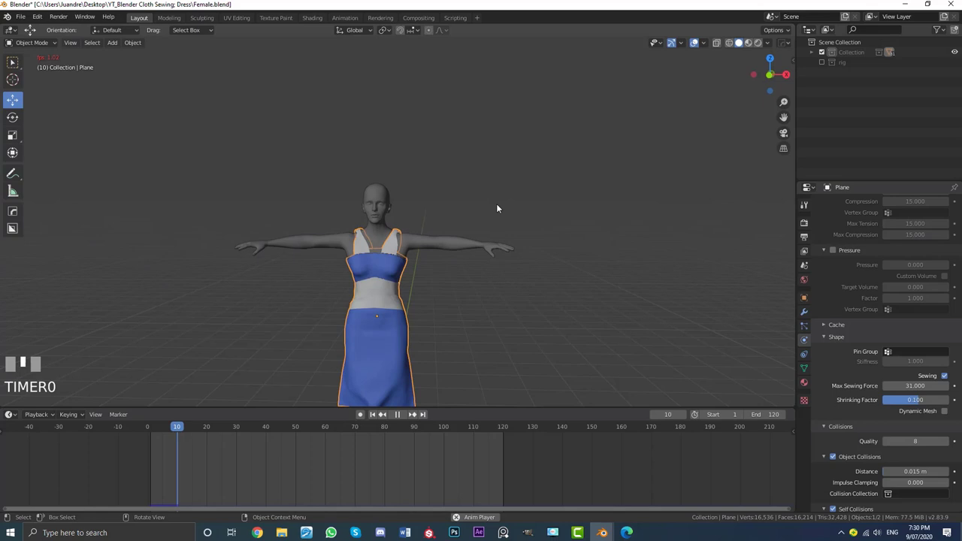
Stop playback and add a Subdivision Surface modifier to the dress
key(space)
scroll(down, 3)
middle_click(482, 238)
scroll(up, 3)
key(alt+a)
drag(468, 268, 421, 234)
scroll(up, 3)
scroll(down, 3)
scroll(up, 3)
click(399, 205)
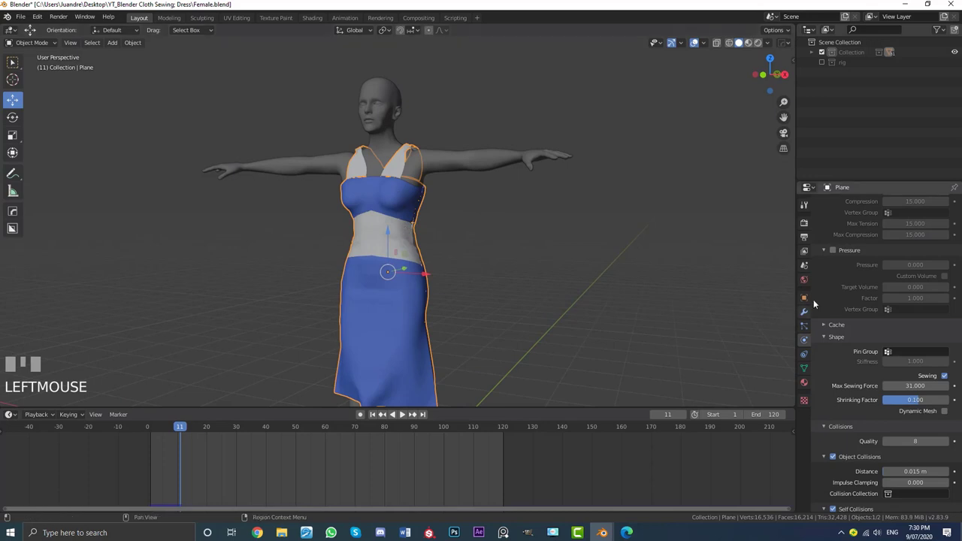
click(810, 312)
click(826, 219)
Add a Solidify modifier giving the dress 0.01 m thickness
click(825, 237)
drag(836, 207, 522, 232)
scroll(up, 3)
drag(522, 232, 825, 255)
scroll(up, 3)
click(824, 256)
drag(832, 210, 545, 255)
scroll(down, 3)
key(alt+a)
drag(546, 255, 497, 226)
scroll(up, 3)
scroll(up, 3)
Reopen the dress mesh for editing and frame a strap top from the front view
drag(449, 231, 361, 201)
scroll(up, 3)
click(360, 201)
scroll(down, 3)
drag(415, 222, 413, 202)
scroll(down, 3)
key(b)
key(KP_1)
middle_click(479, 146)
scroll(up, 3)
middle_click(424, 276)
key(KP_1)
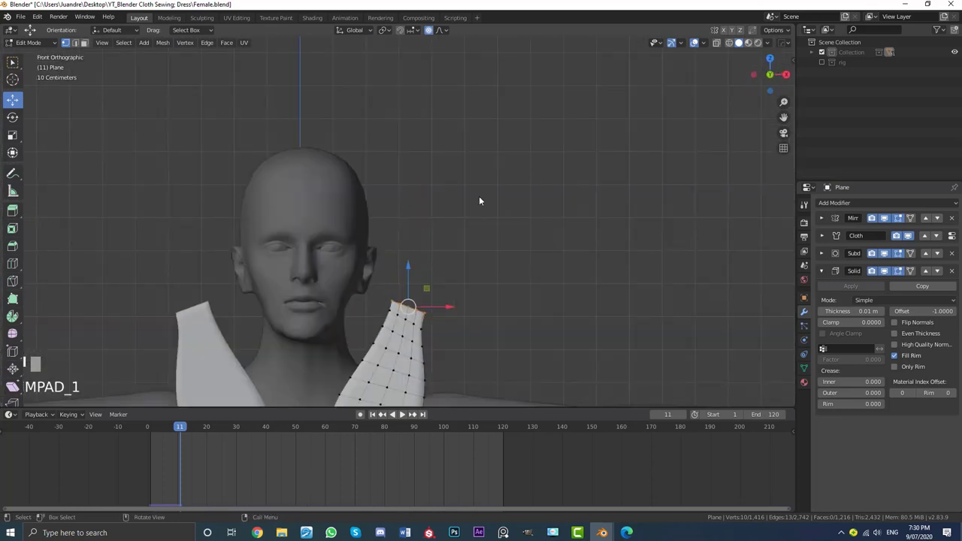
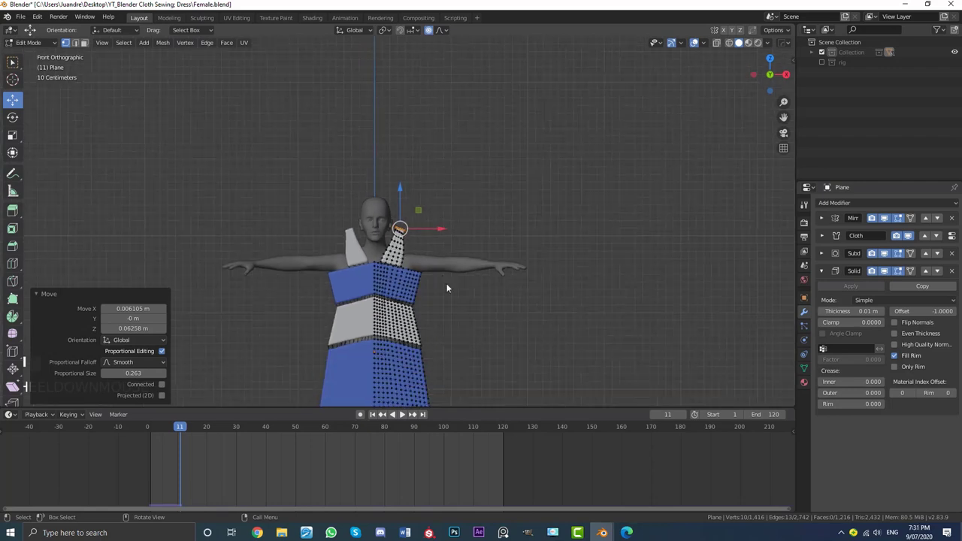
Return to Object Mode, rewind to frame 1 and play the thickened, subdivided dress simulation
key(Tab)
scroll(down, 3)
scroll(up, 3)
key(alt+a)
key(Left)
key(space)
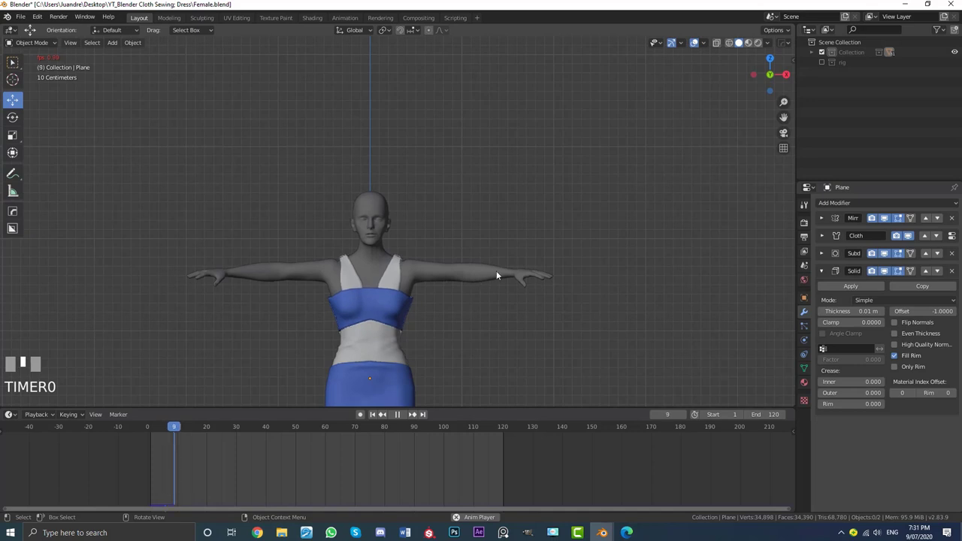
Inspect the sewn bodice, pause playback, and show the dress's cloth physics settings
drag(470, 278, 345, 199)
scroll(up, 3)
scroll(up, 3)
scroll(down, 3)
scroll(down, 3)
scroll(up, 3)
click(345, 199)
click(352, 210)
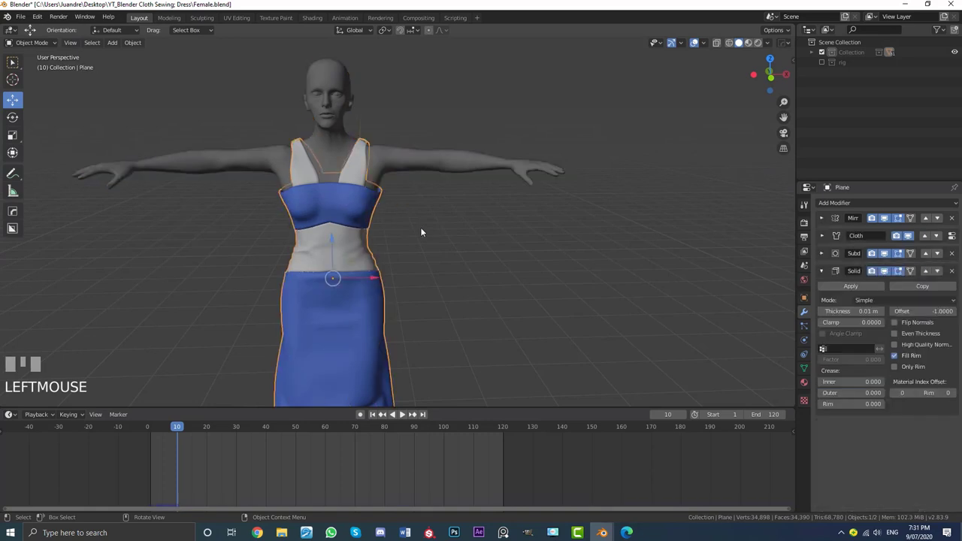
click(815, 342)
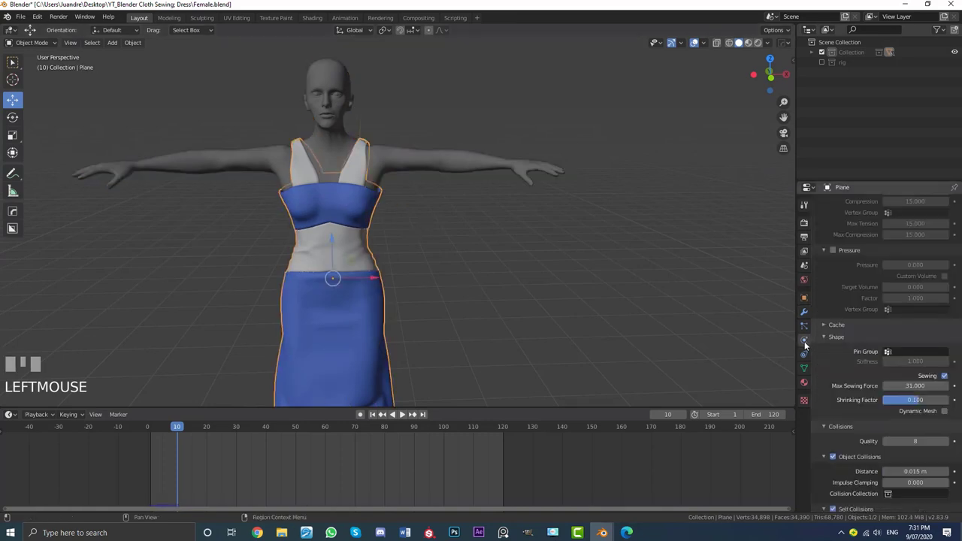
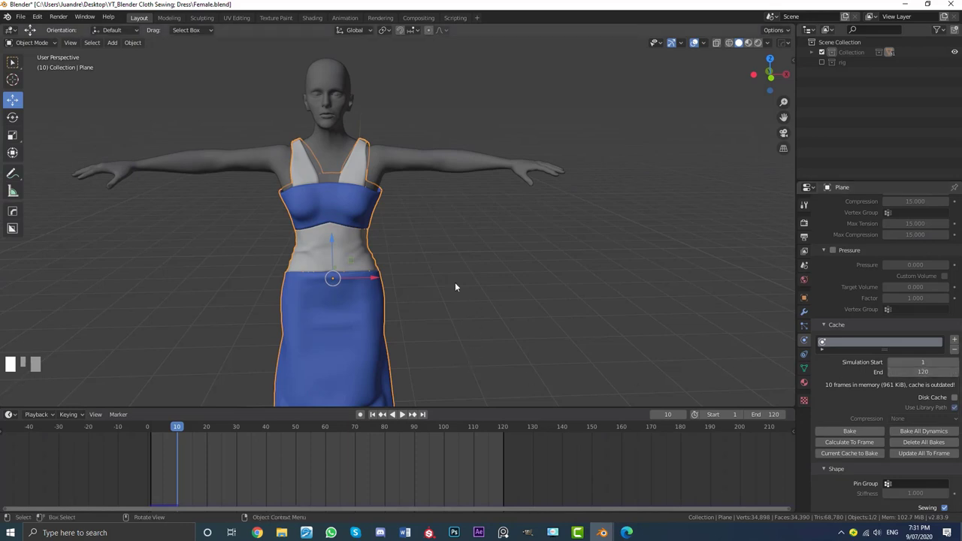
Save the scene as 2.blend, bake the 120-frame cloth cache and play the baked result
click(29, 17)
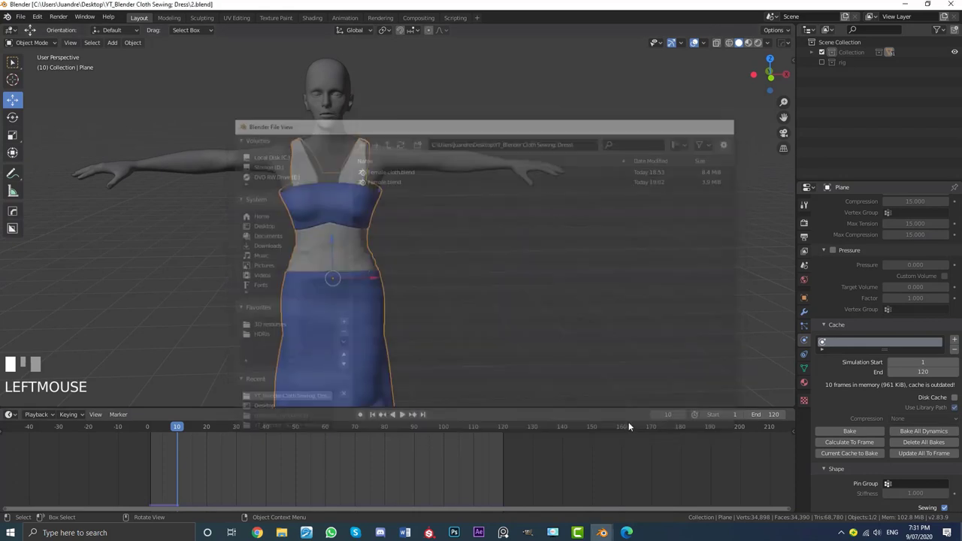
drag(848, 360, 447, 271)
drag(448, 271, 462, 276)
scroll(up, 3)
scroll(down, 3)
key(space)
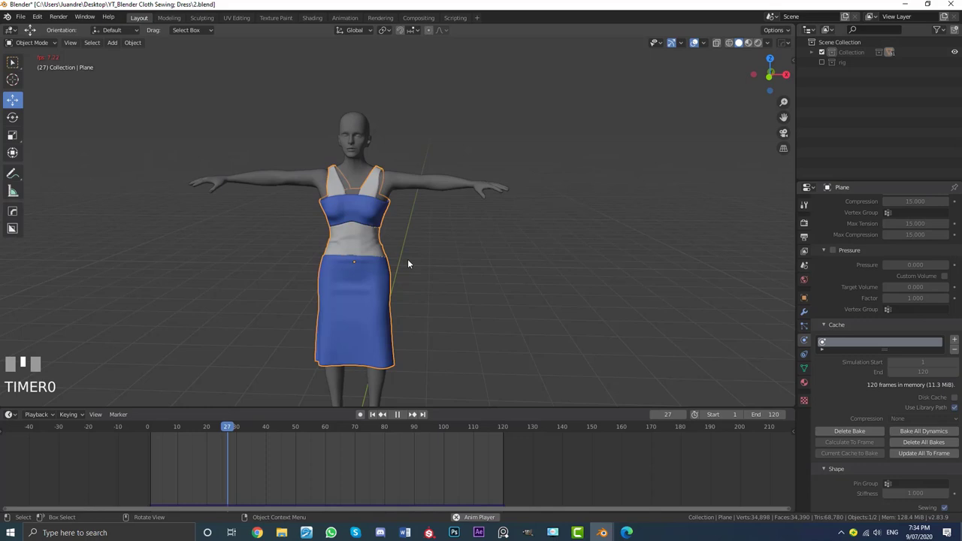
Disable the Subdivision modifier's viewport display and orbit the dress during playback
drag(804, 313, 809, 314)
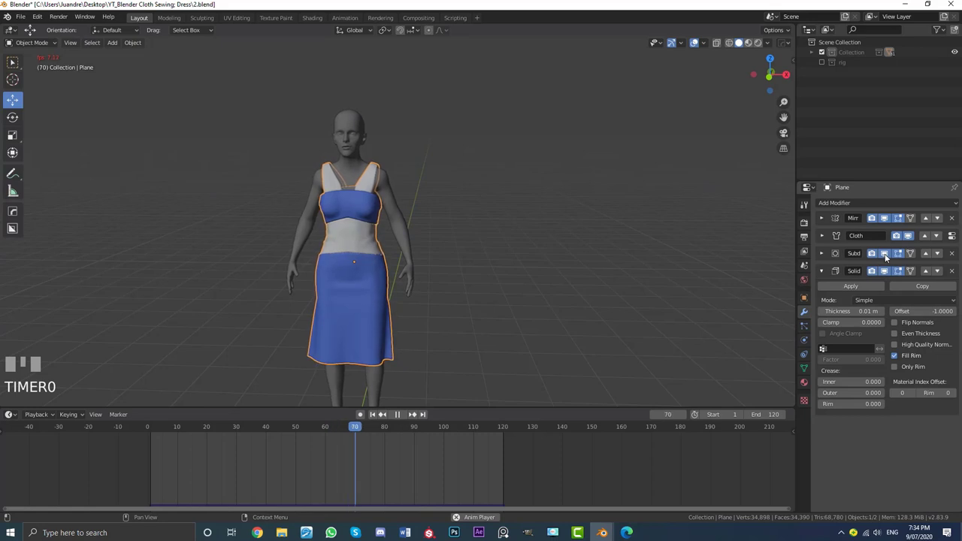
click(871, 217)
drag(871, 217, 871, 218)
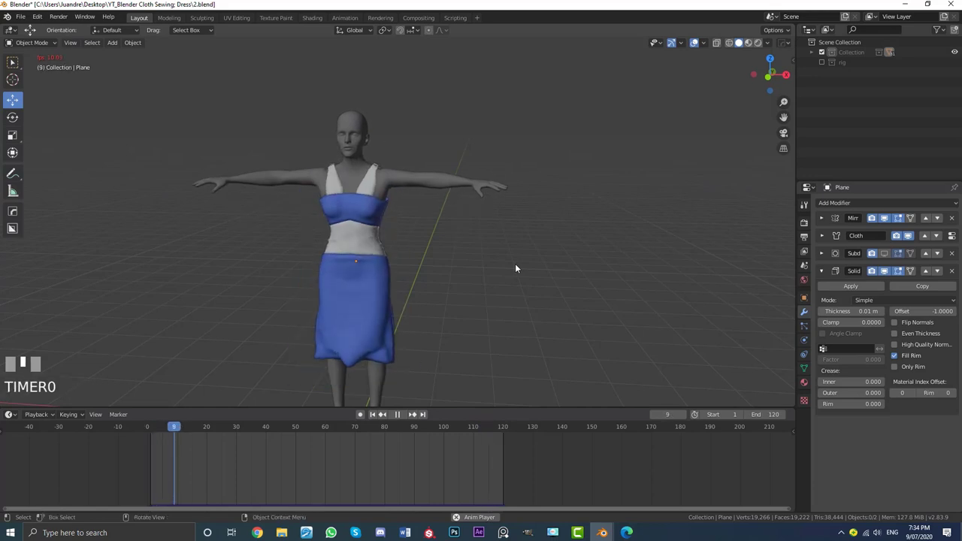
middle_click(871, 217)
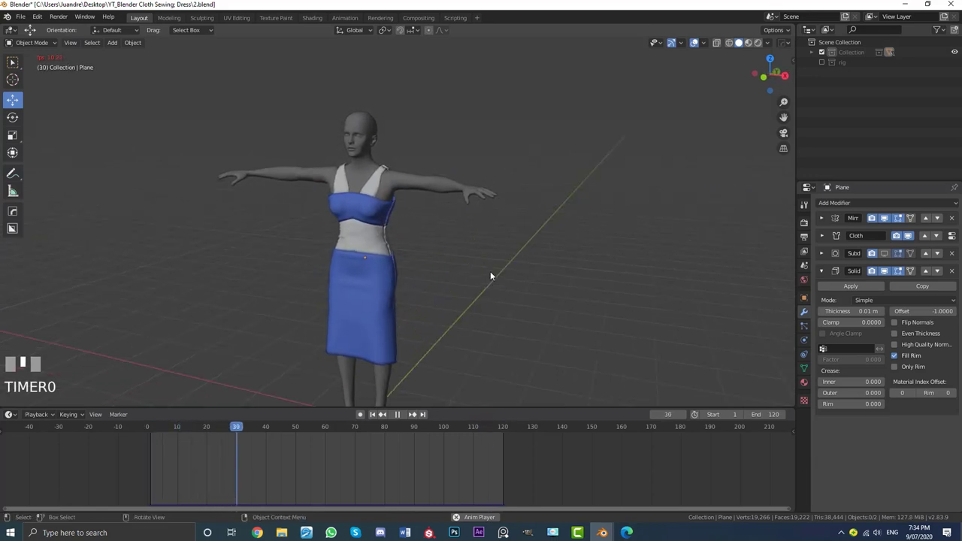